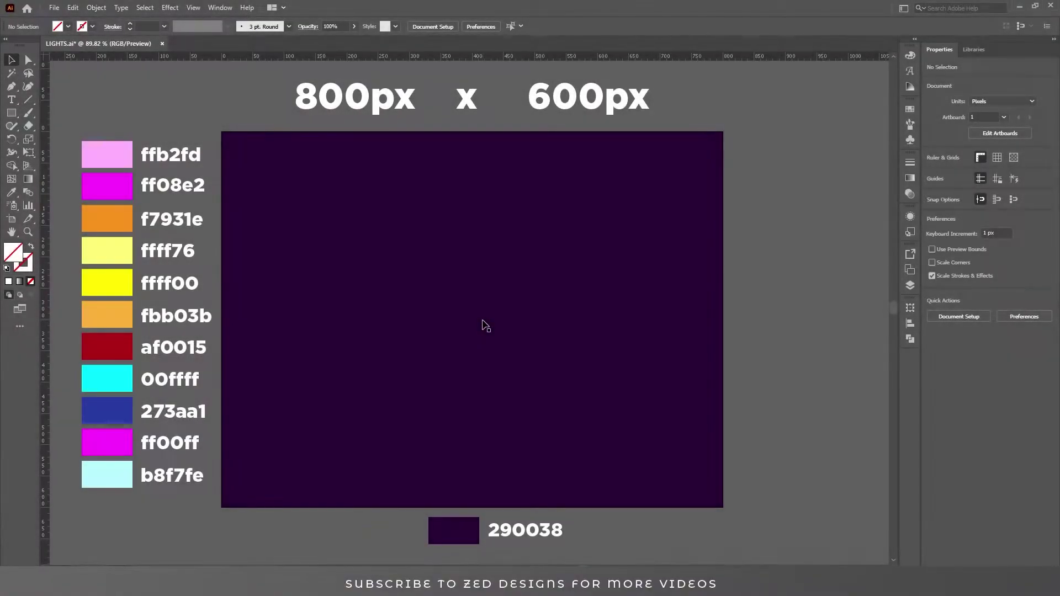
- Start the LIGHT text object on the dark purple artboard in Futura Bold Condensed ~254 pt
left_click(17, 108)
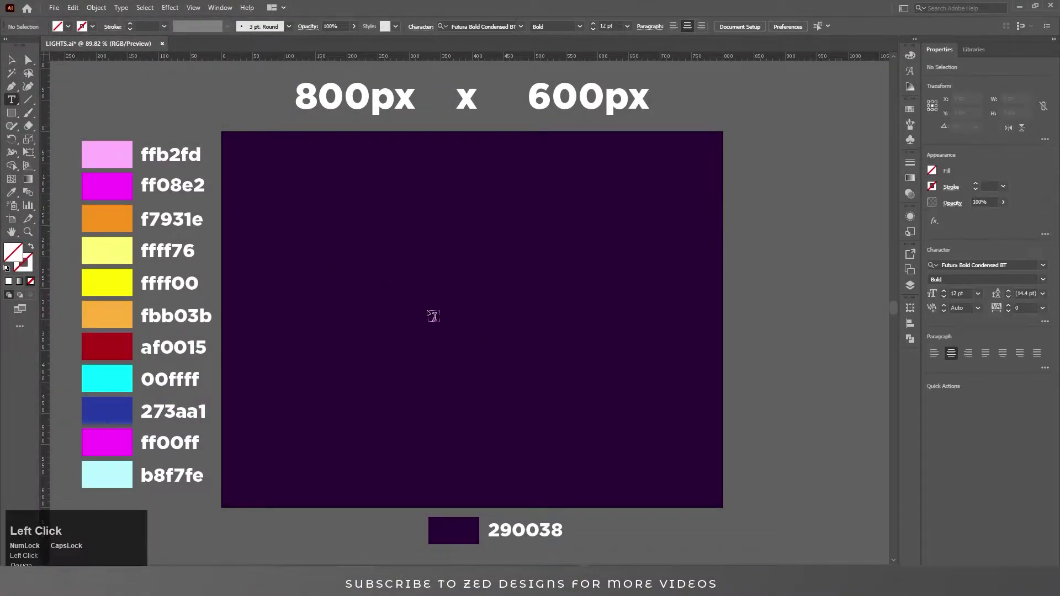
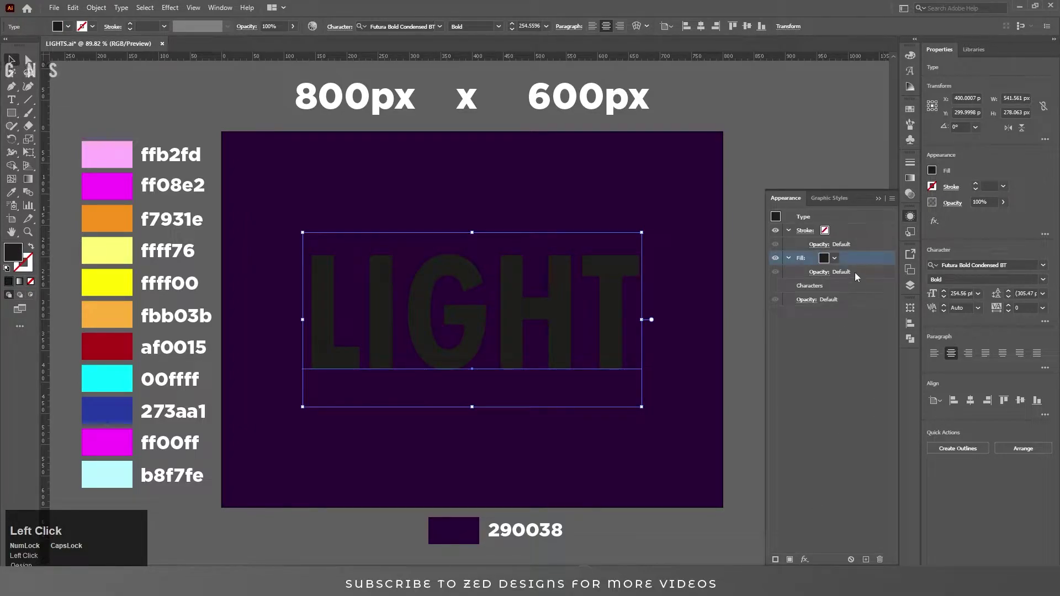
- Fill LIGHT orange, duplicate the fill and colour the top copy yellow
left_click(868, 264)
key("i")
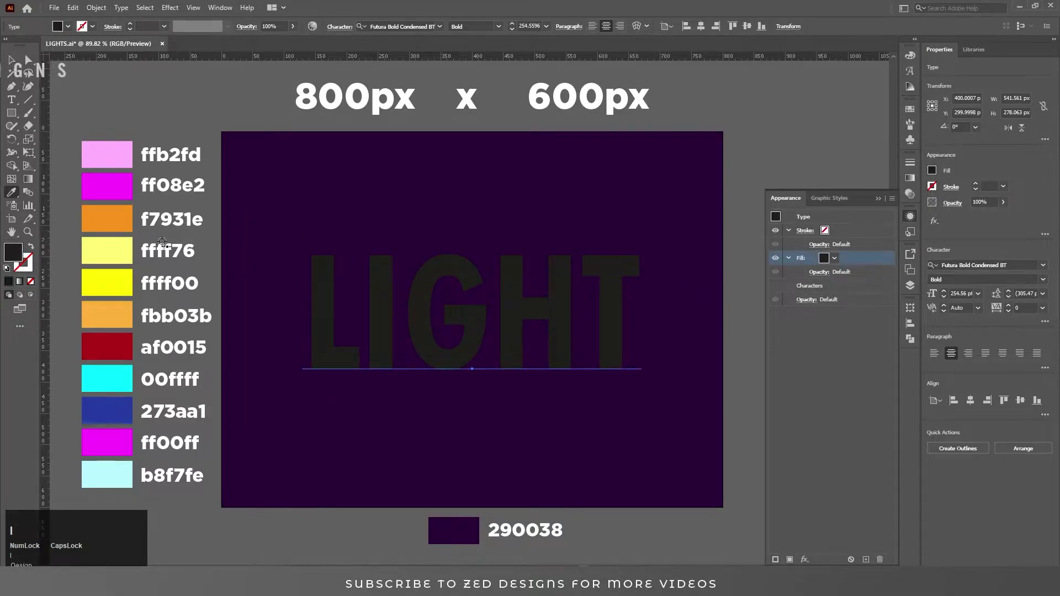
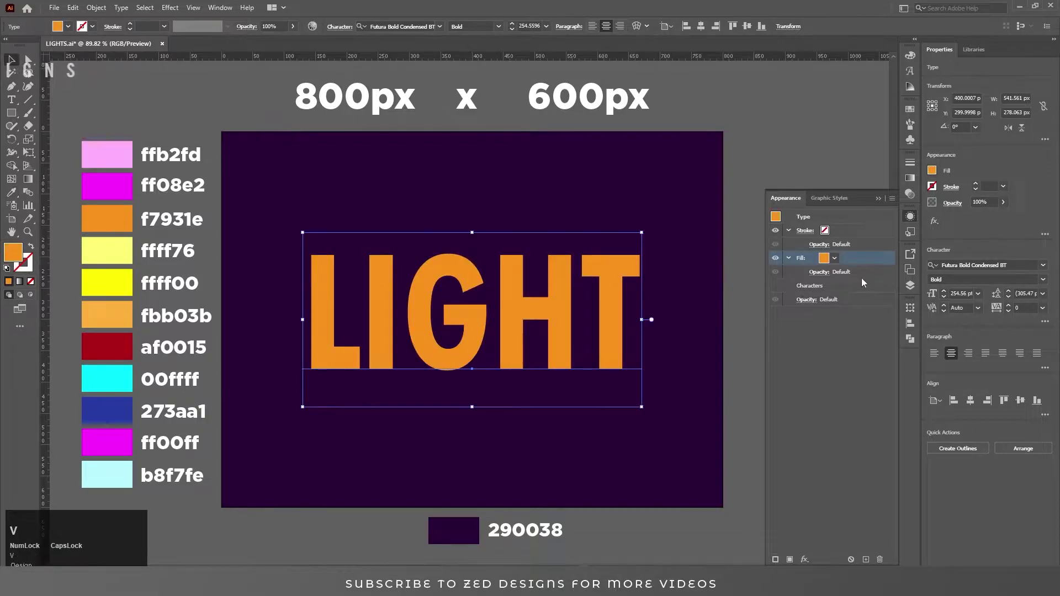
left_click(872, 561)
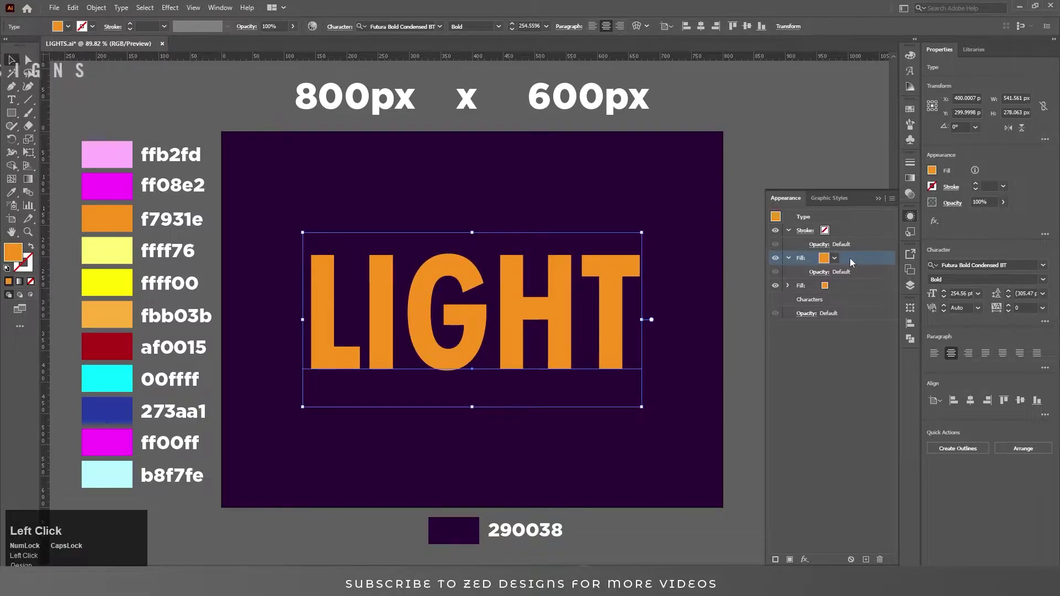
key("i")
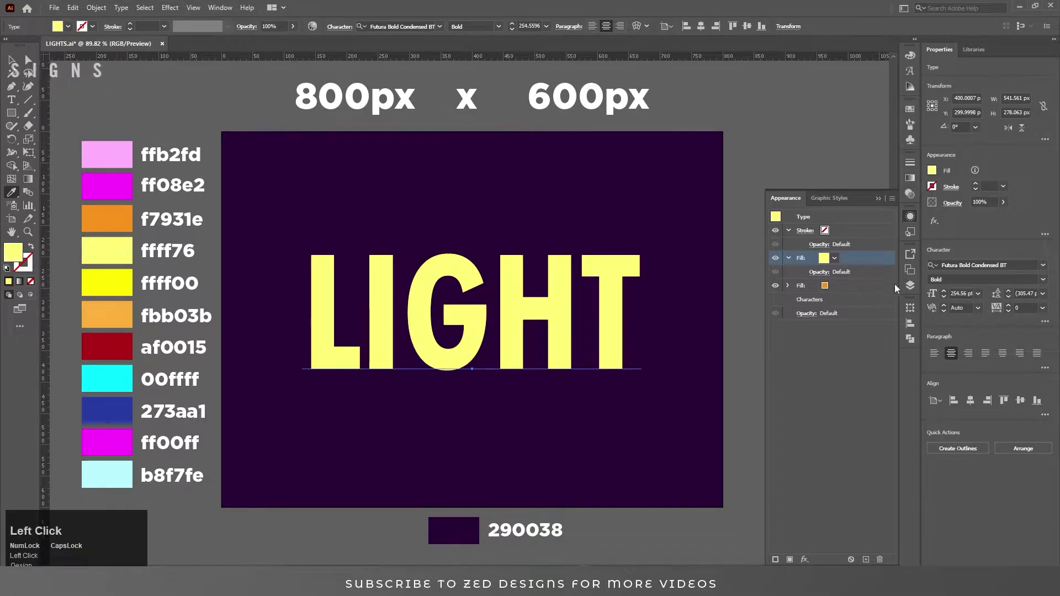
key("v")
- Inset the yellow fill with a negative Offset Path, then duplicate it again
left_click(809, 566)
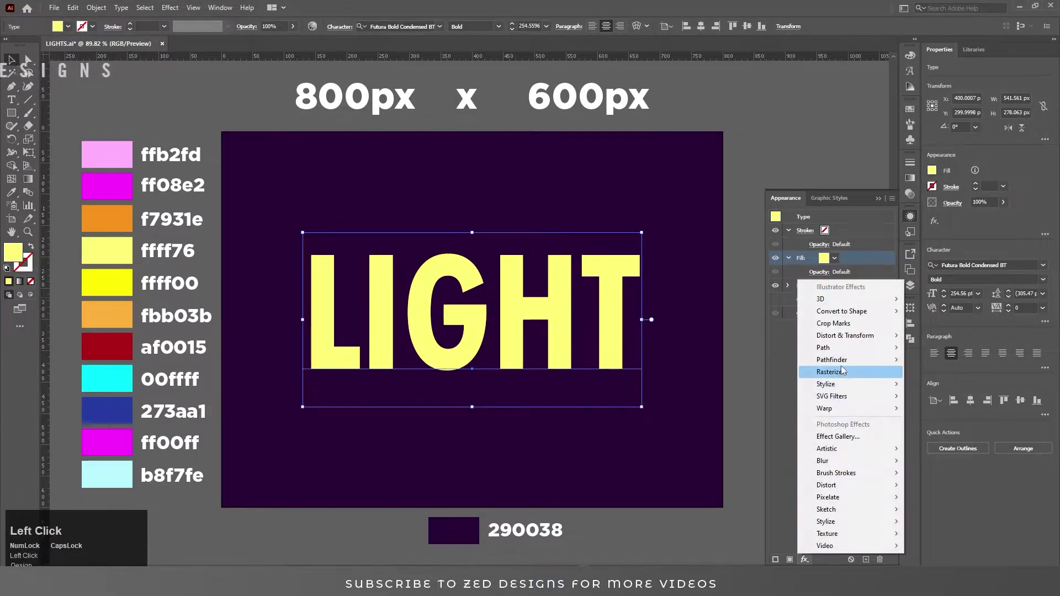
key("Down")
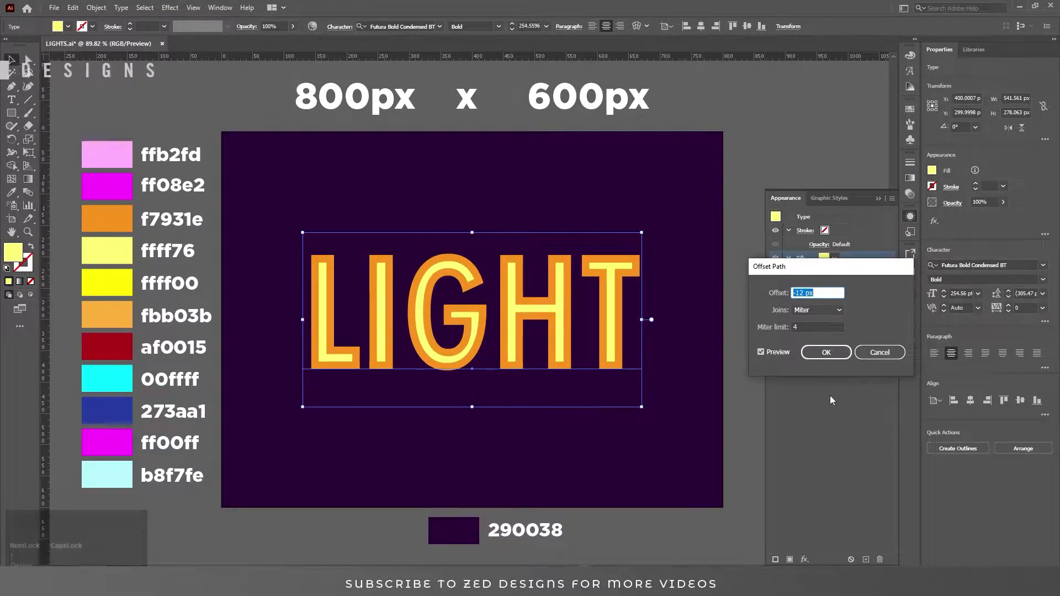
key("Down")
left_click(837, 362)
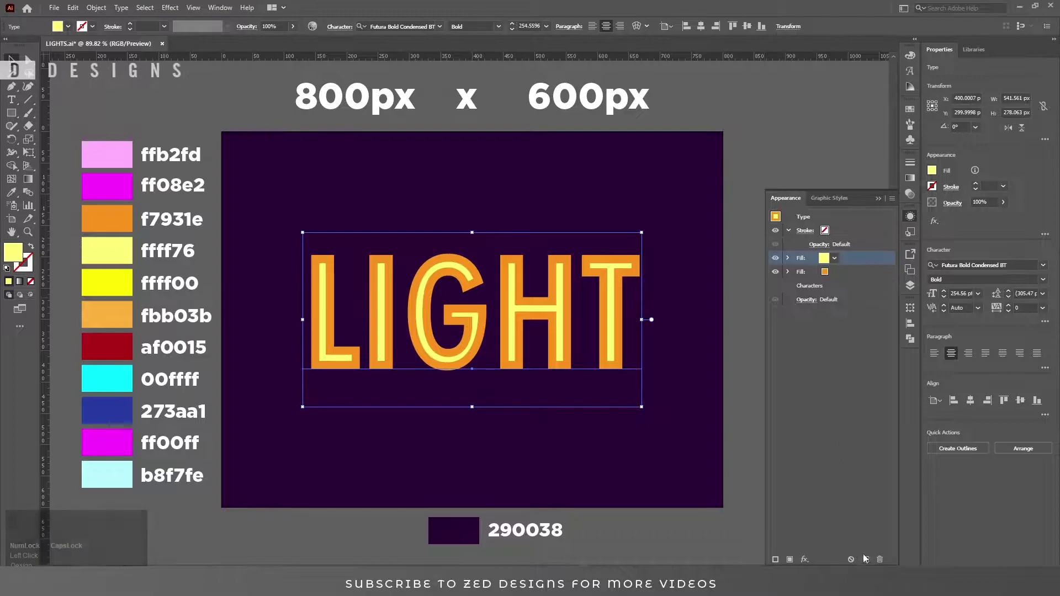
left_click(868, 565)
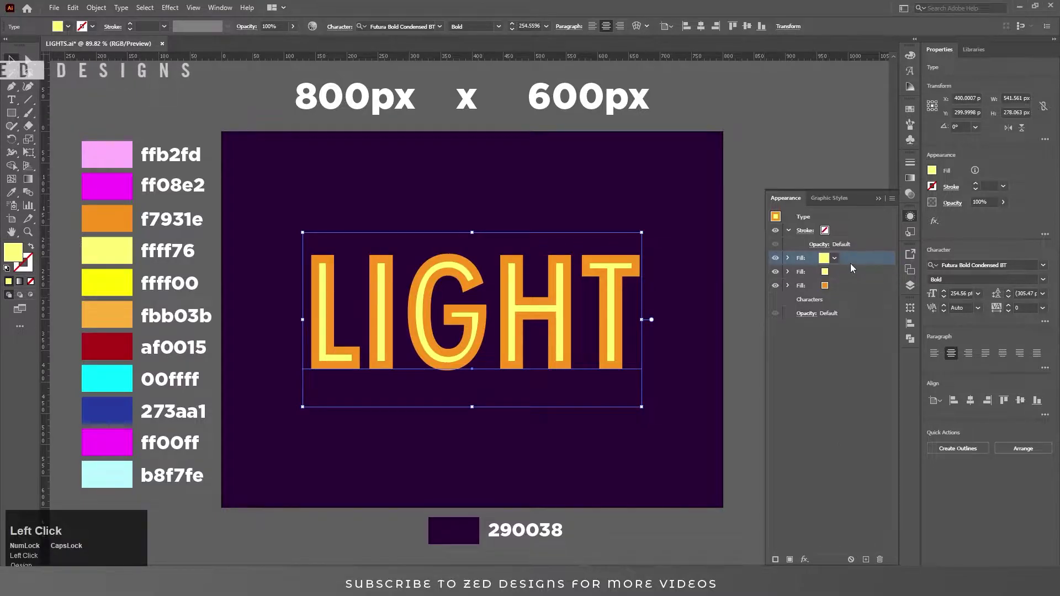
- Apply an ~8 px Gaussian Blur to a yellow fill so the letters glow softly
left_click(810, 558)
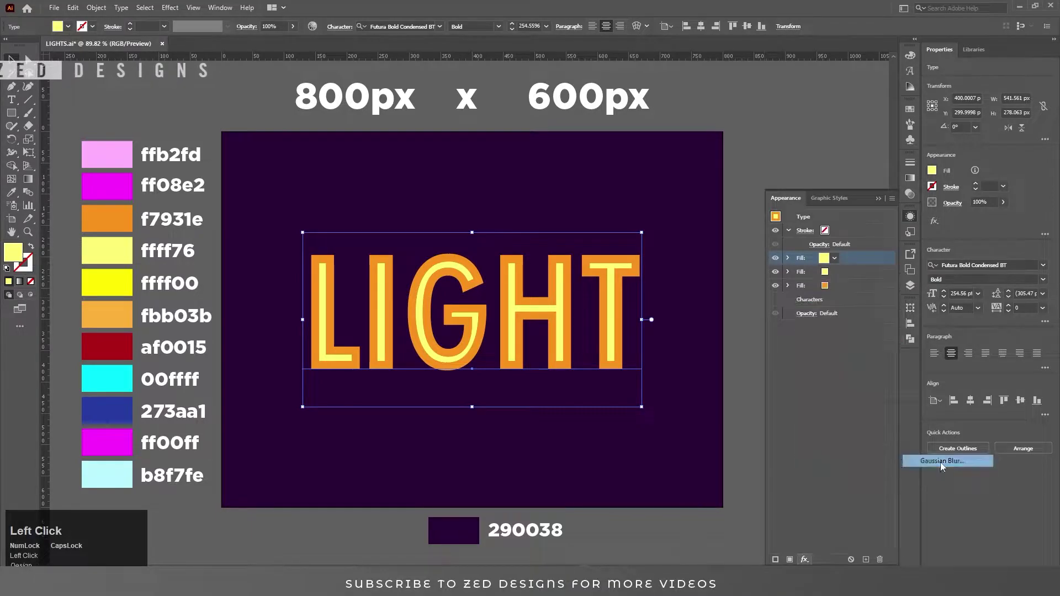
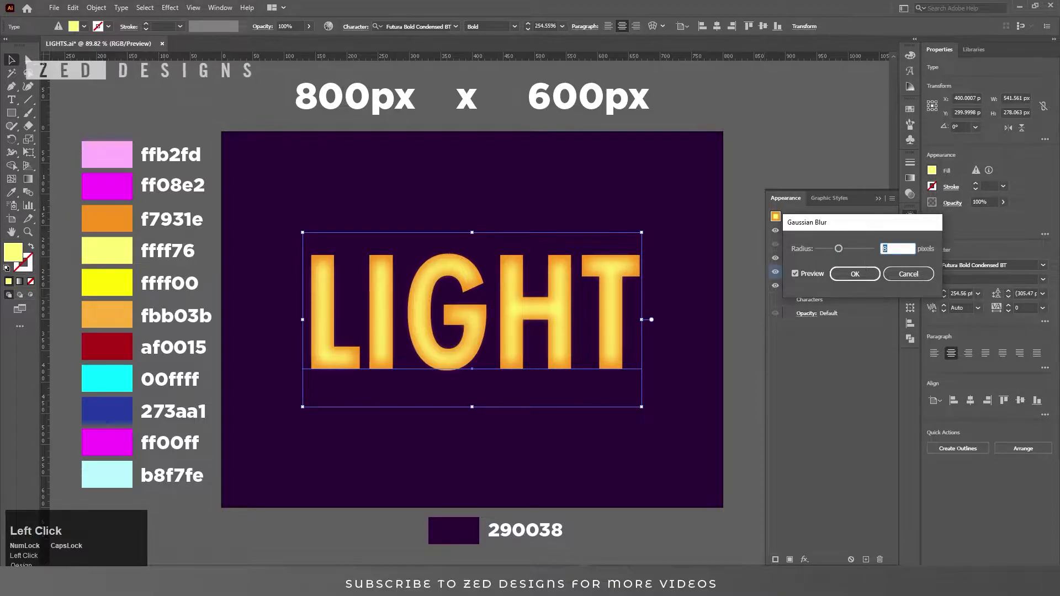
key("Tab")
left_click(852, 276)
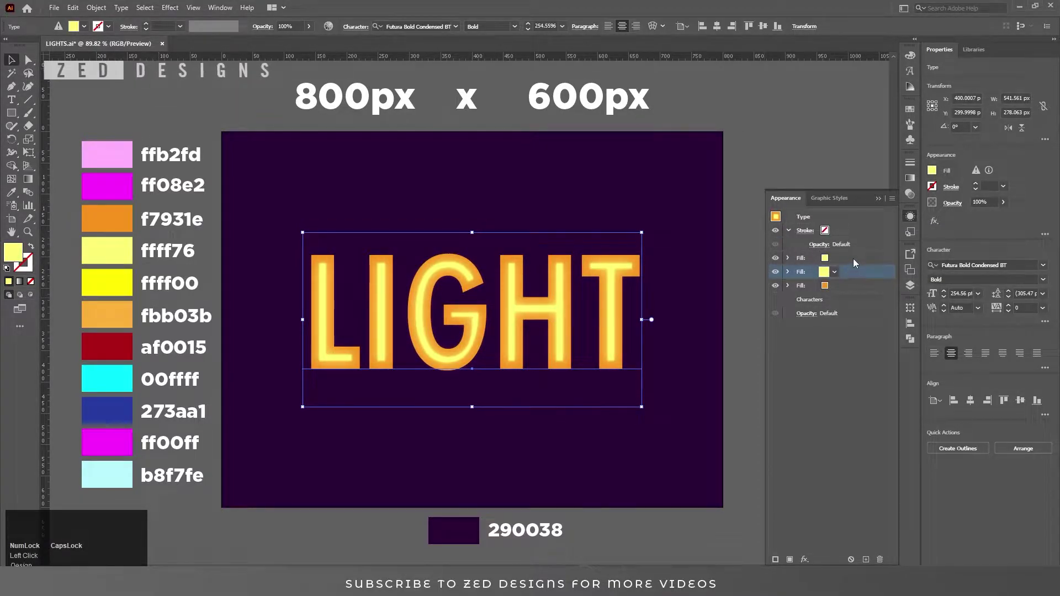
left_click(857, 265)
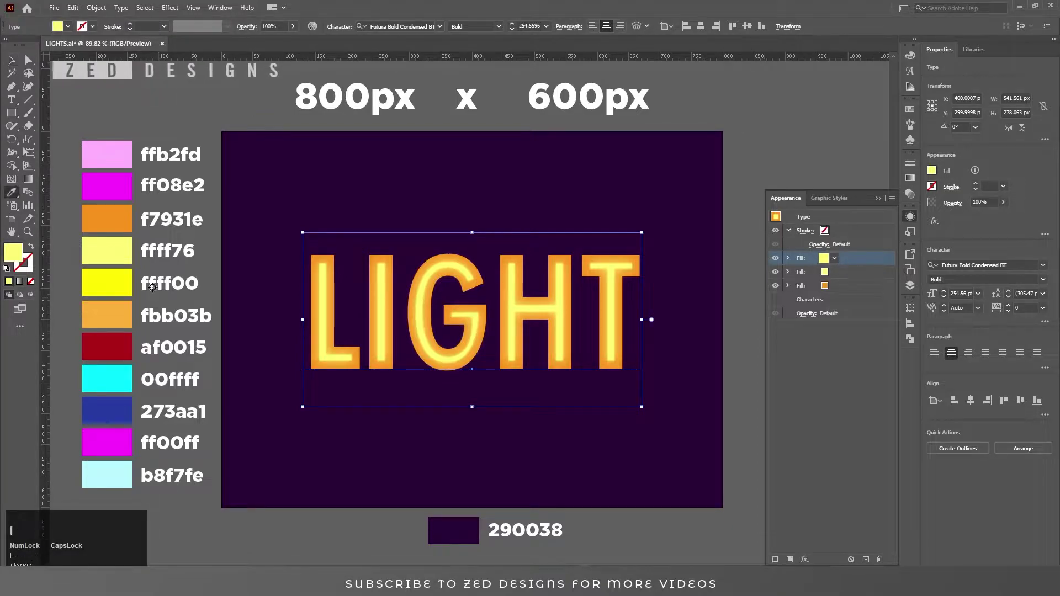
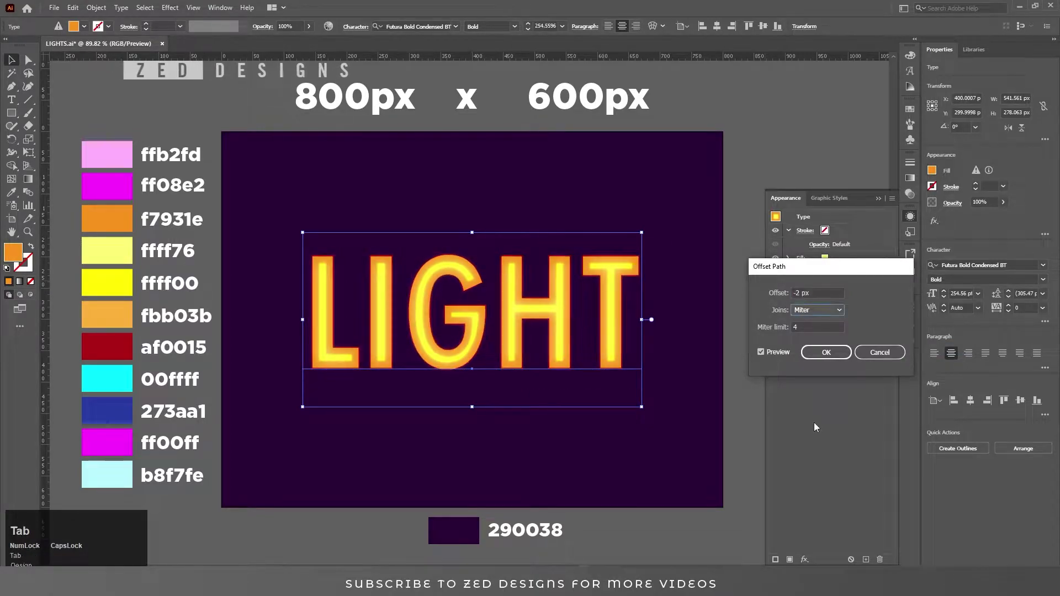
- Offset the orange fill slightly inward, duplicate it, move the copy 1 px and colour it dark red
key("Tab")
left_click(824, 359)
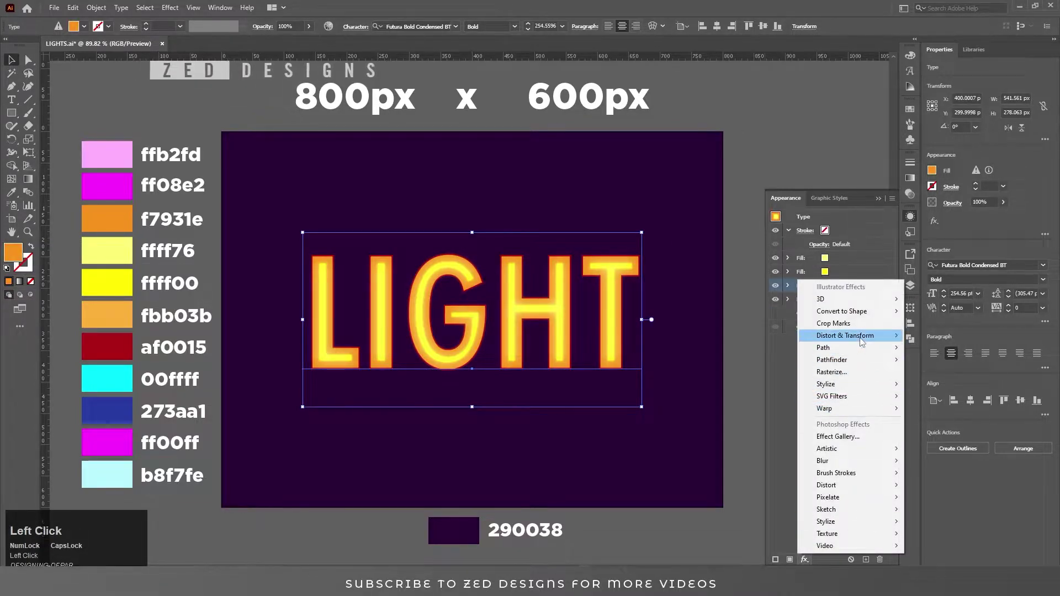
key("Tab")
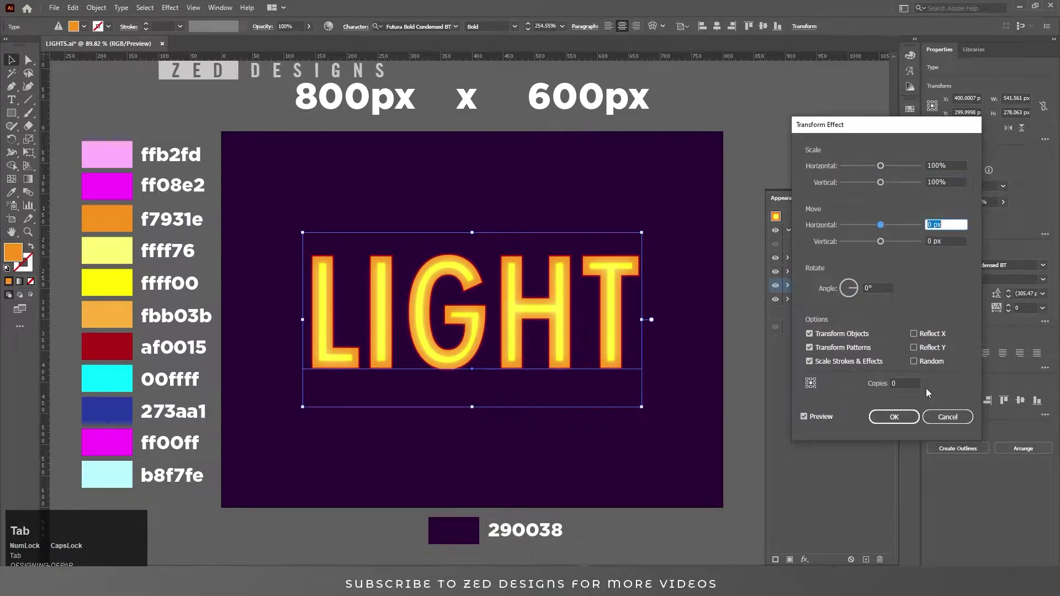
key("shift+Tab")
key("Left")
key("Tab")
left_click(882, 422)
- Add a 3 pt orange stroke around the letters and select the orange fill
left_click(859, 232)
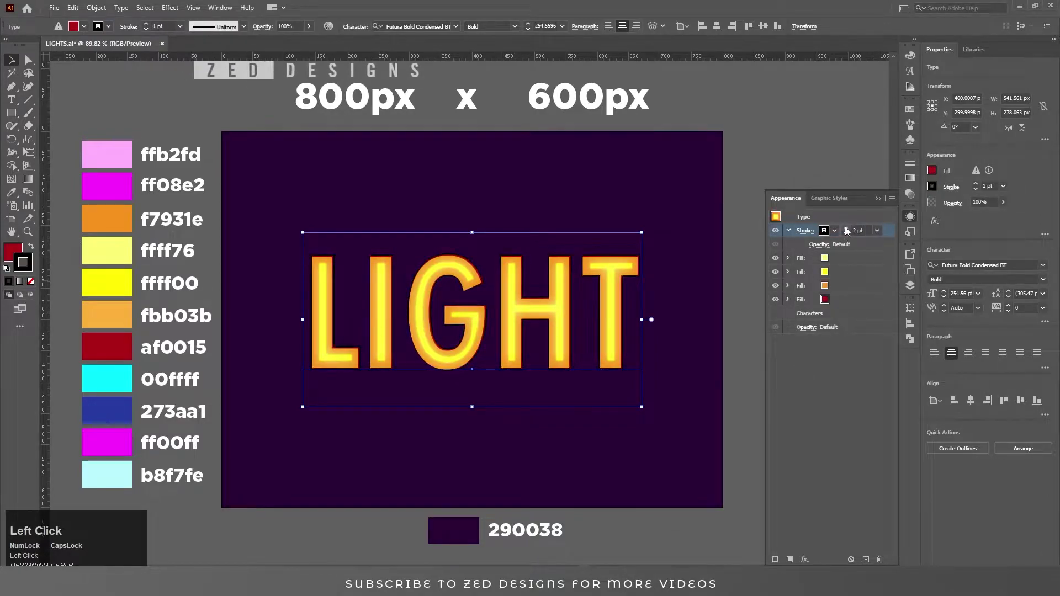
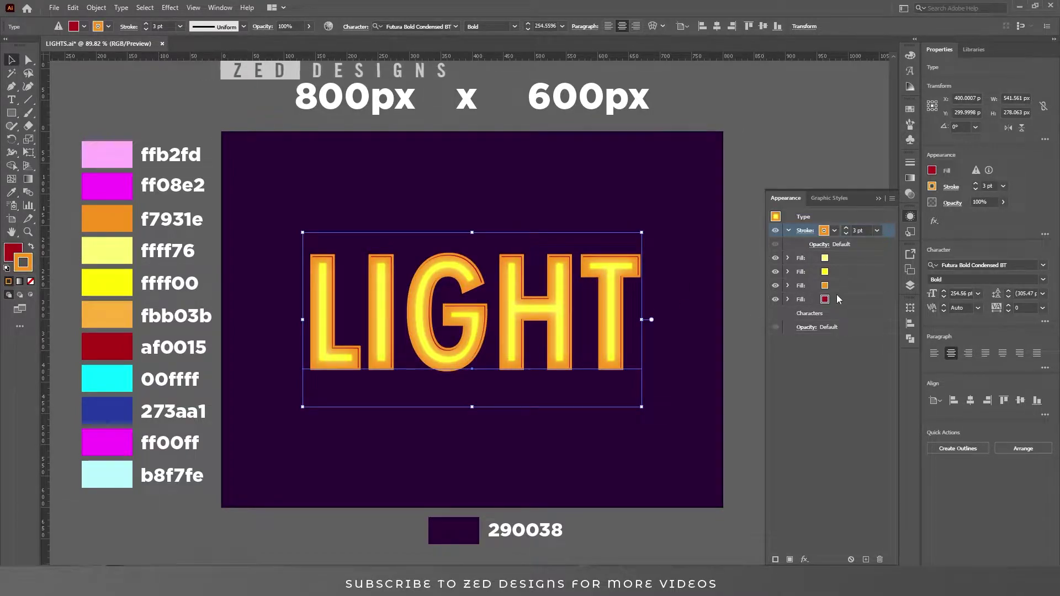
left_click(853, 287)
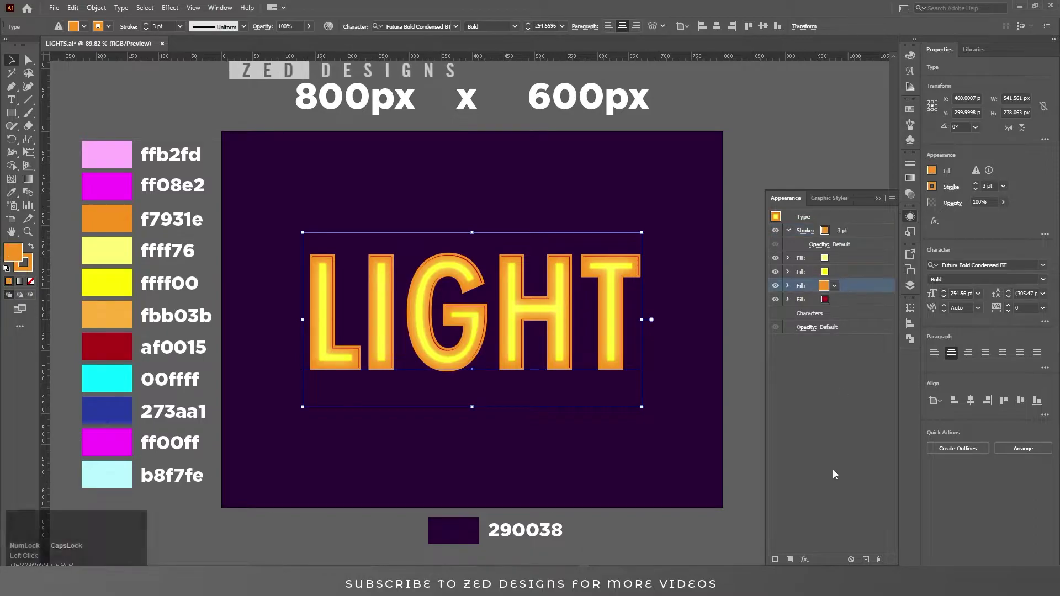
- Add a dark red AF0015 Multiply inner glow, then a red fill transformed into 20 shifted copies
left_click(812, 564)
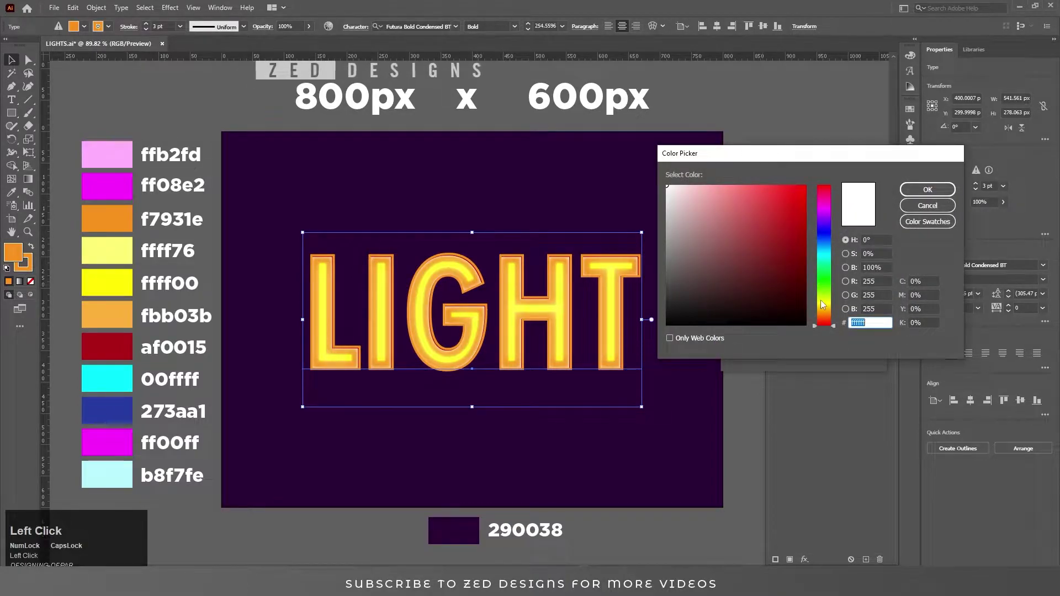
key("a")
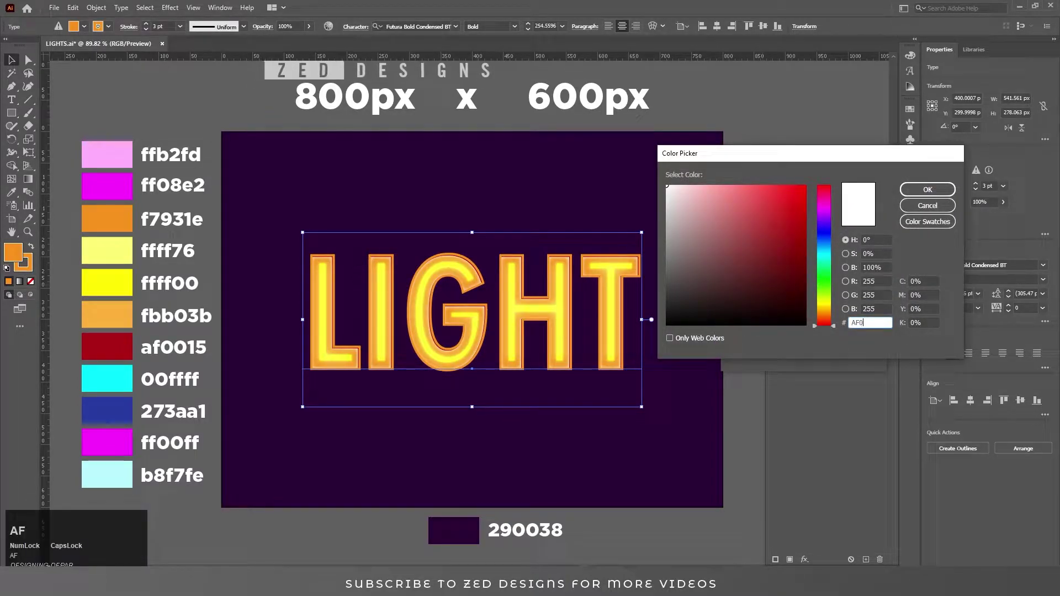
key("shift+Tab")
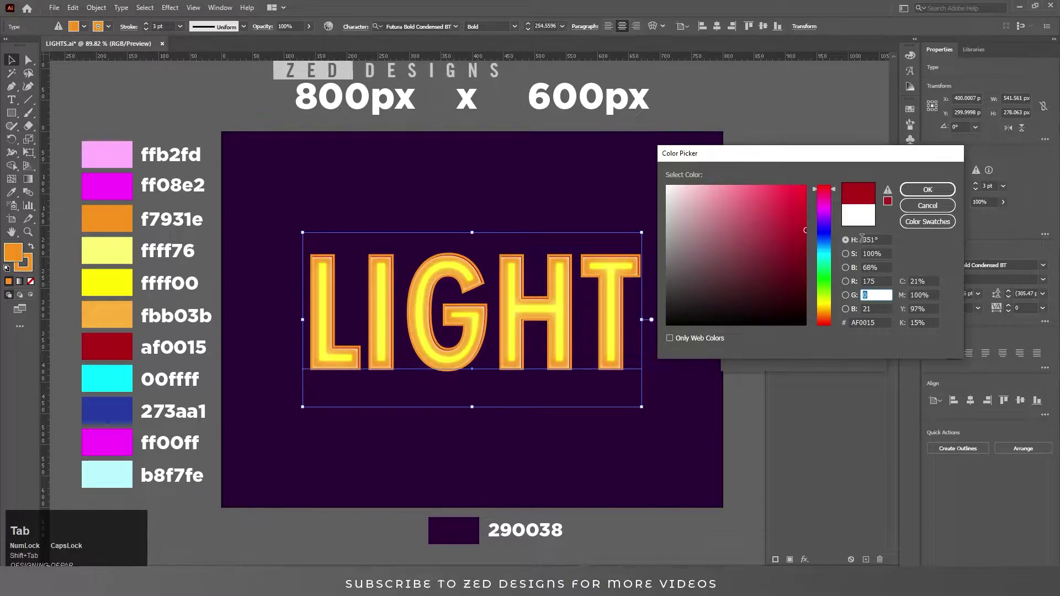
left_click(914, 191)
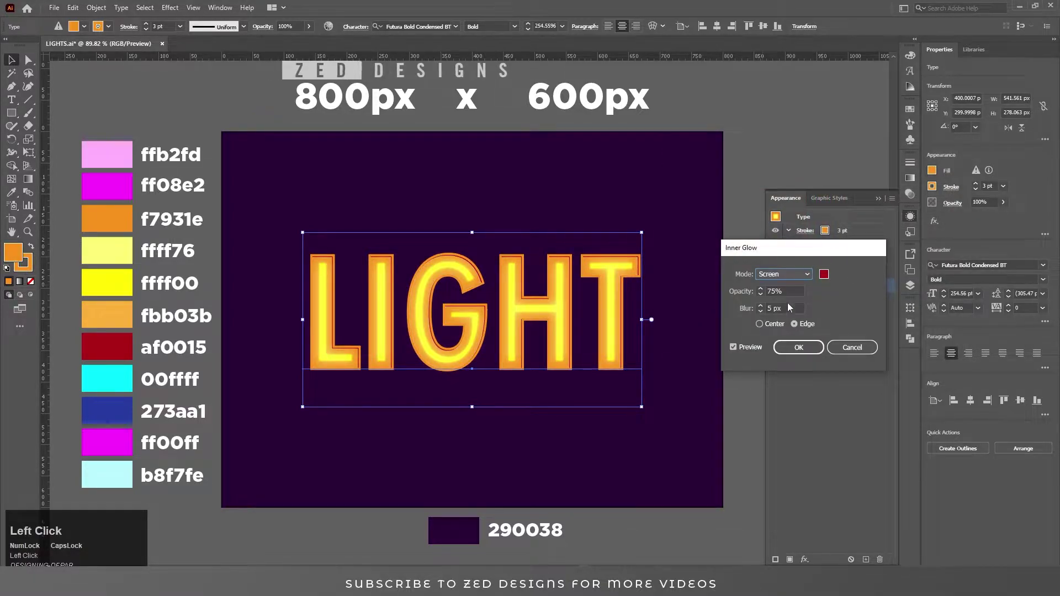
key("shift+Tab")
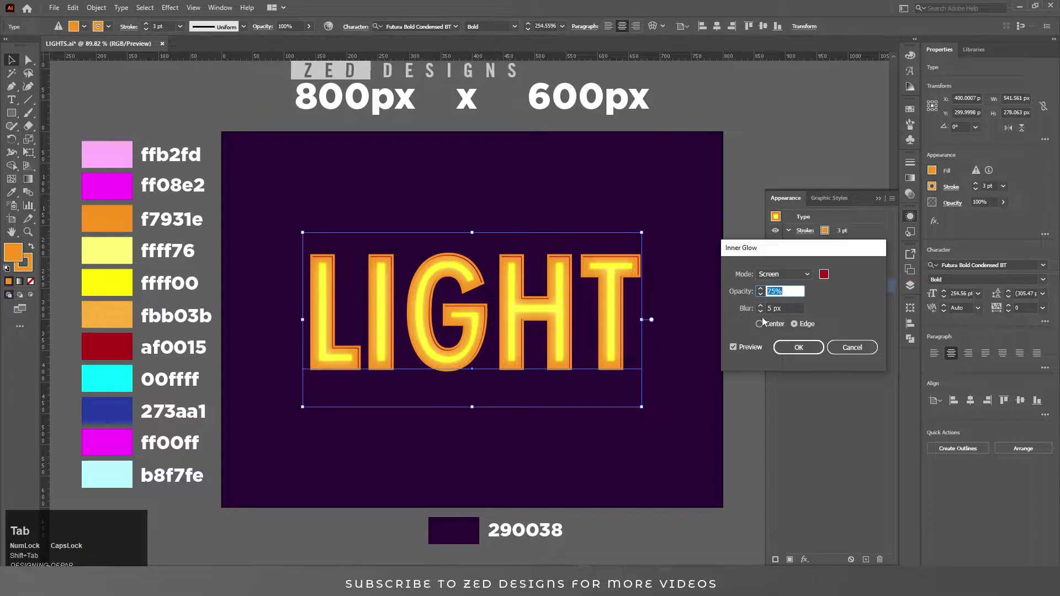
left_click(798, 277)
left_click(792, 303)
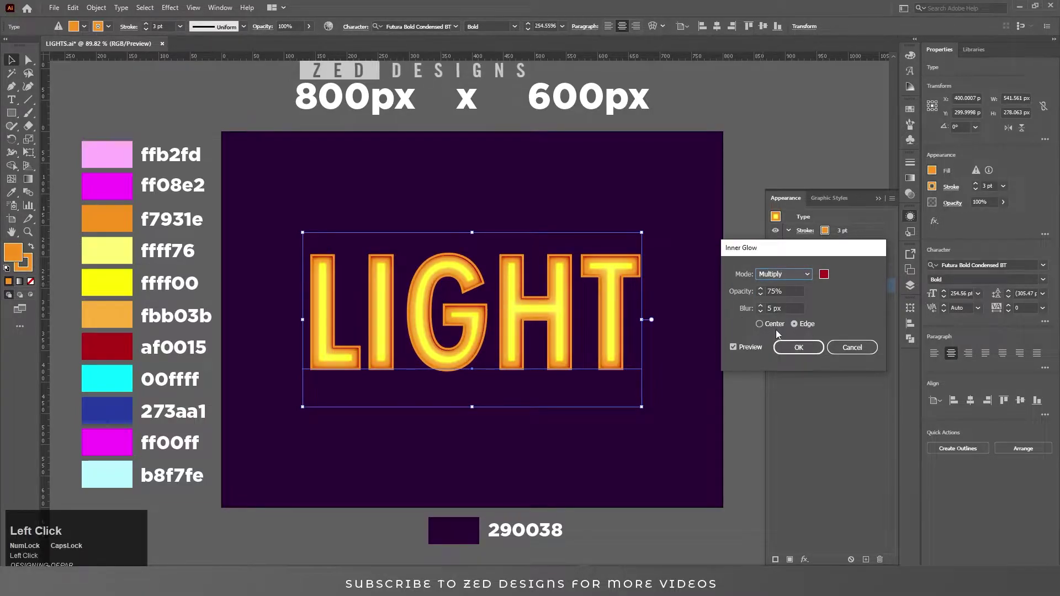
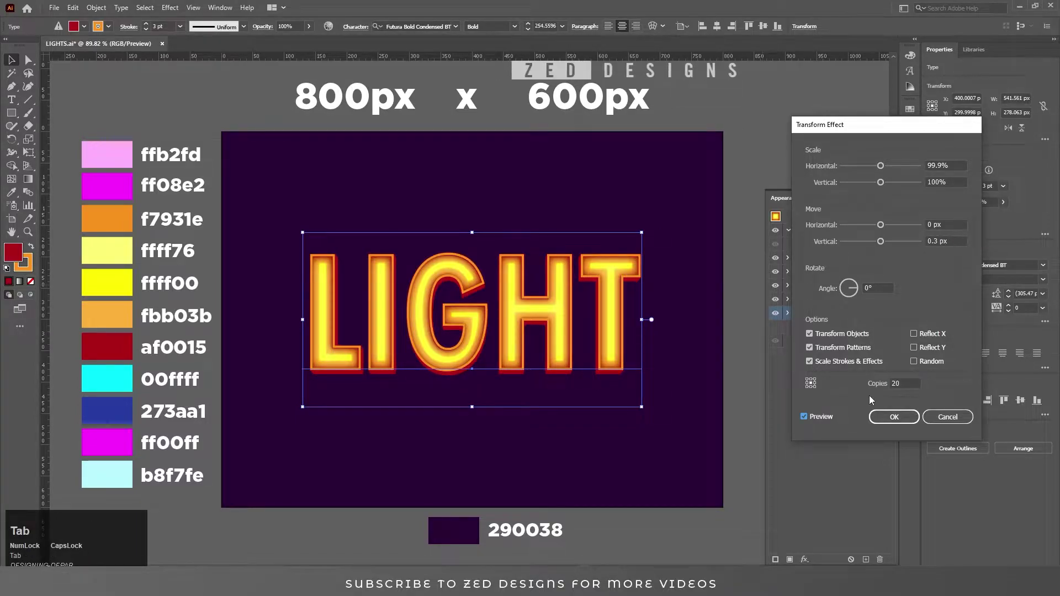
left_click(896, 420)
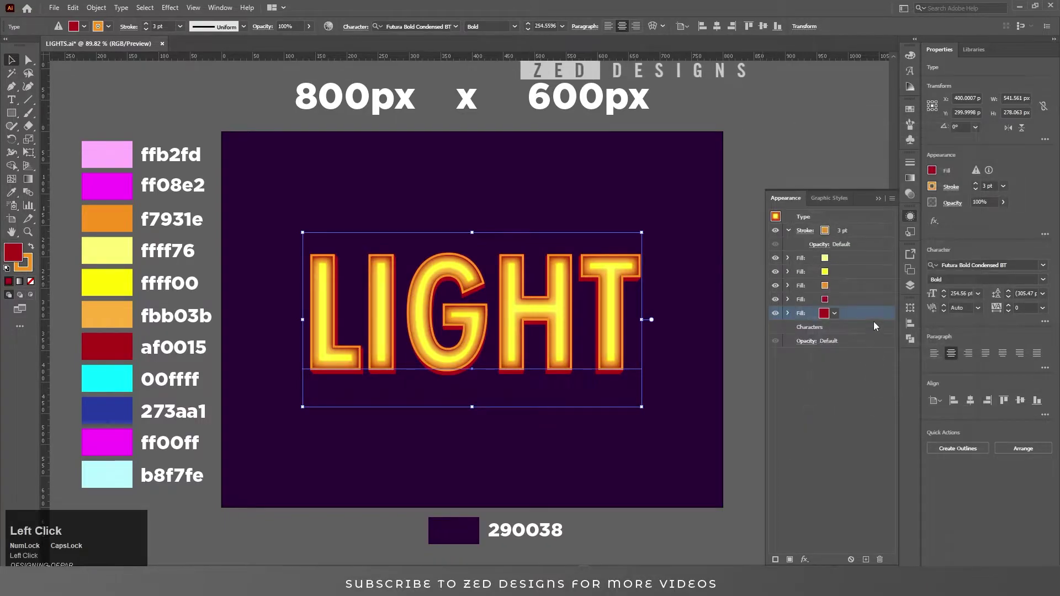
- Give the red fill a dark red Multiply inner glow at 75% with ~5 px blur, then duplicate it
left_click(810, 567)
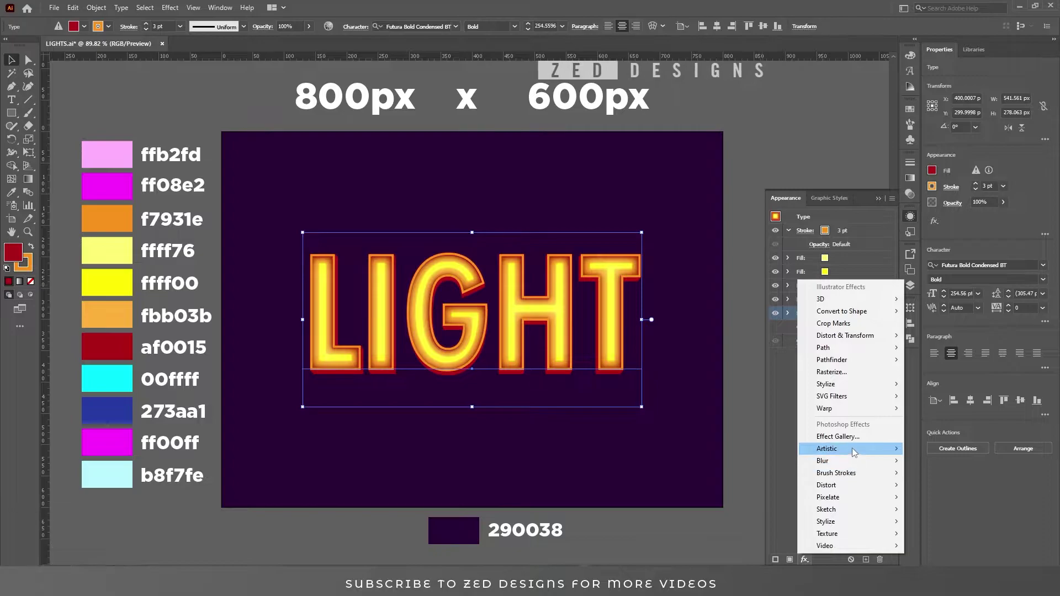
left_click(867, 394)
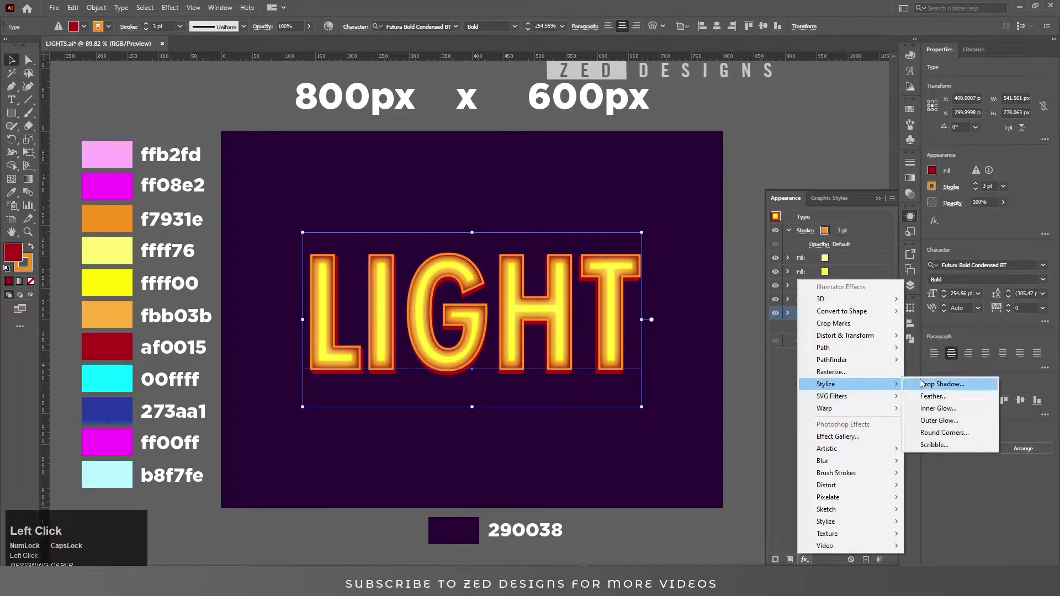
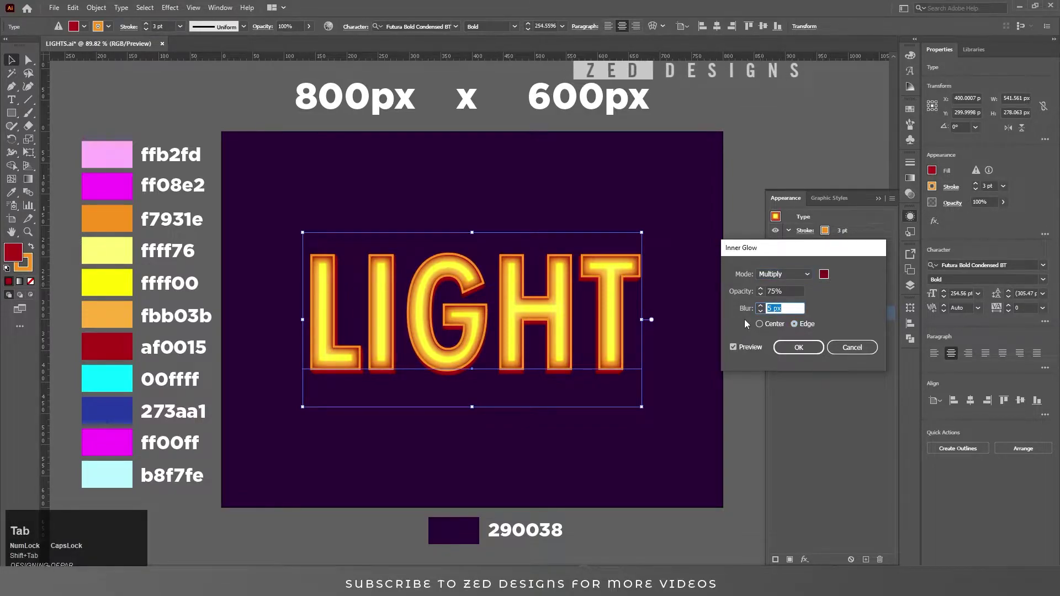
key("shift+Tab")
key("shift+Tab")
left_click(803, 357)
left_click(862, 307)
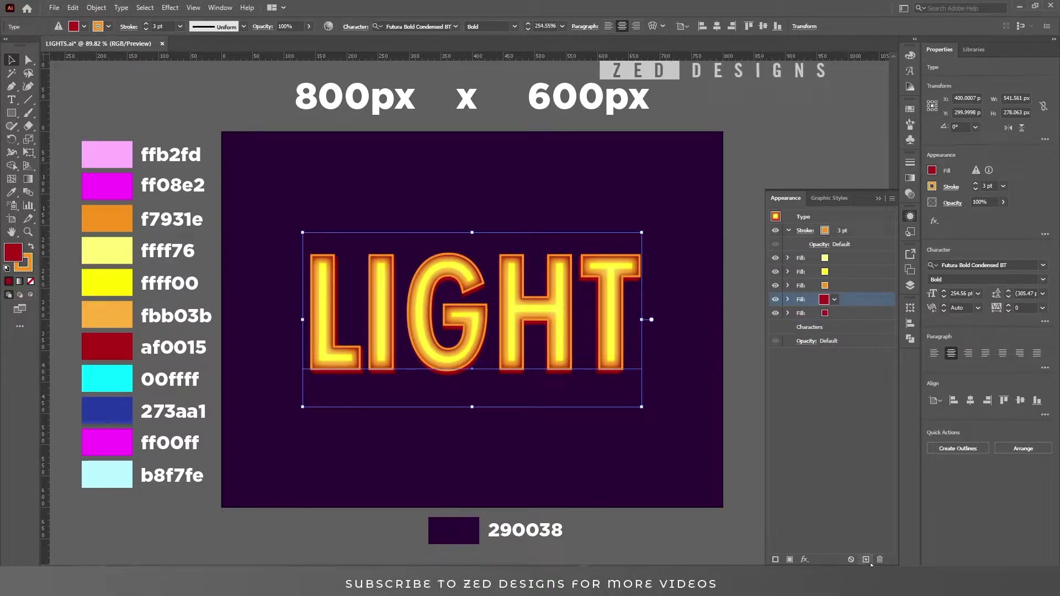
left_click(869, 565)
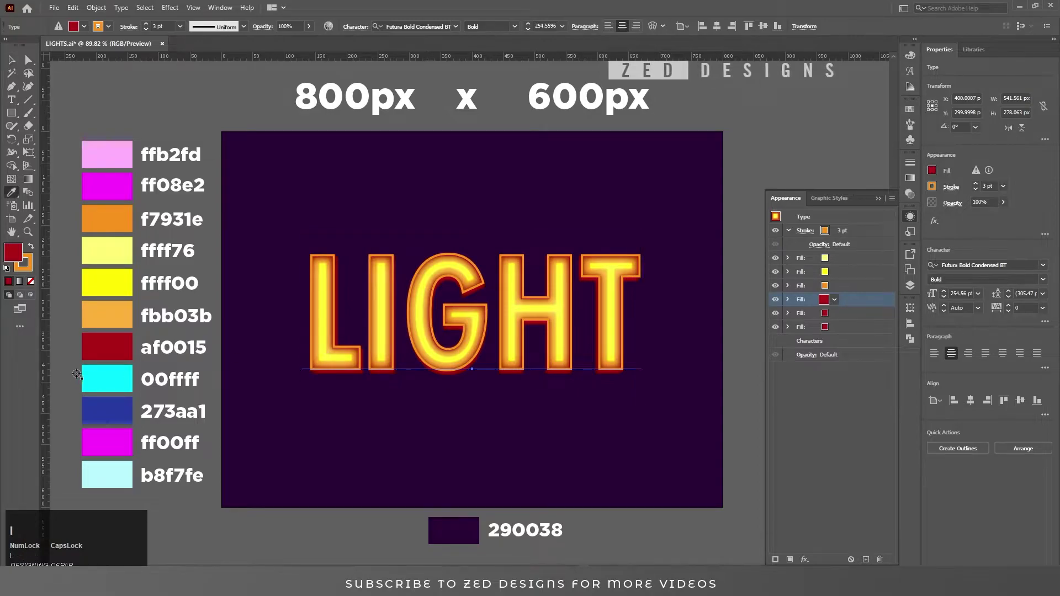
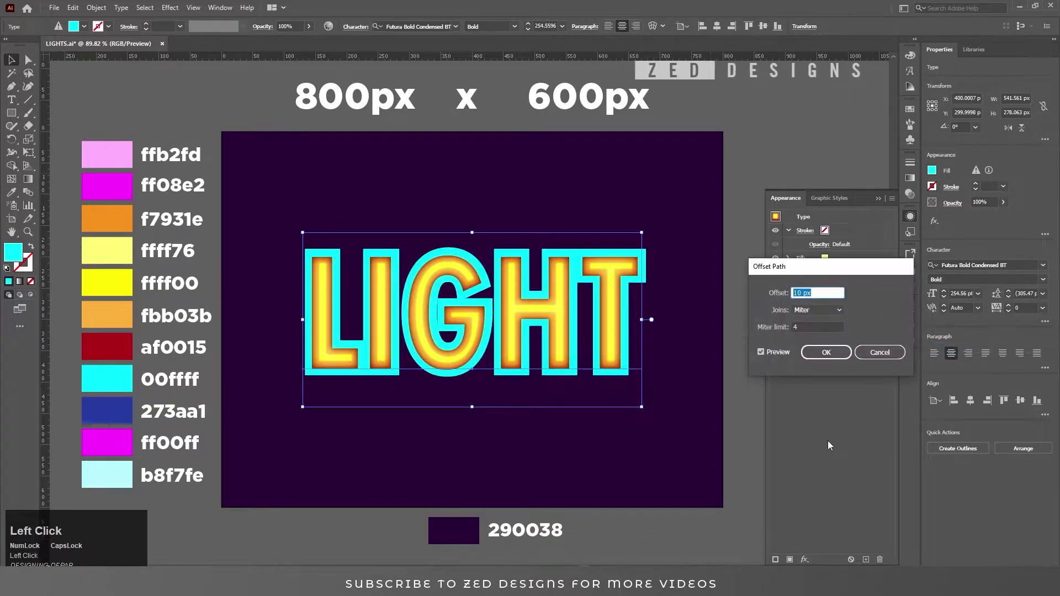
- Expand the cyan bottom fill into a 14 px Offset Path outline
key("Up")
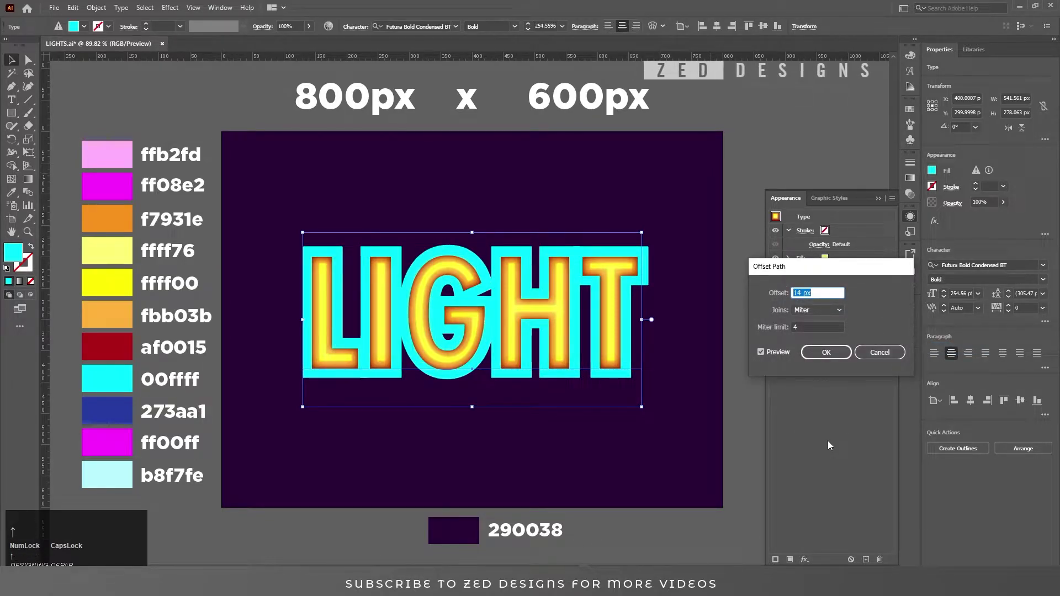
key("Return")
left_click_drag(854, 306, 794, 335)
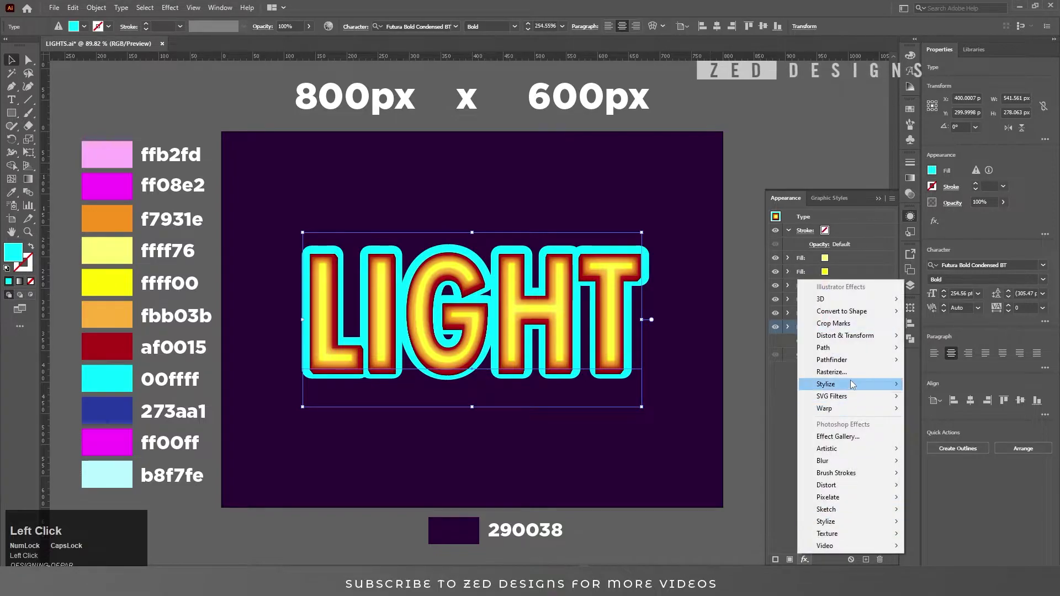
- Shift the cyan outline -1 px horizontally and 2 px vertically with a Transform effect
key("Tab")
key("shift+Tab")
key("shift+Tab")
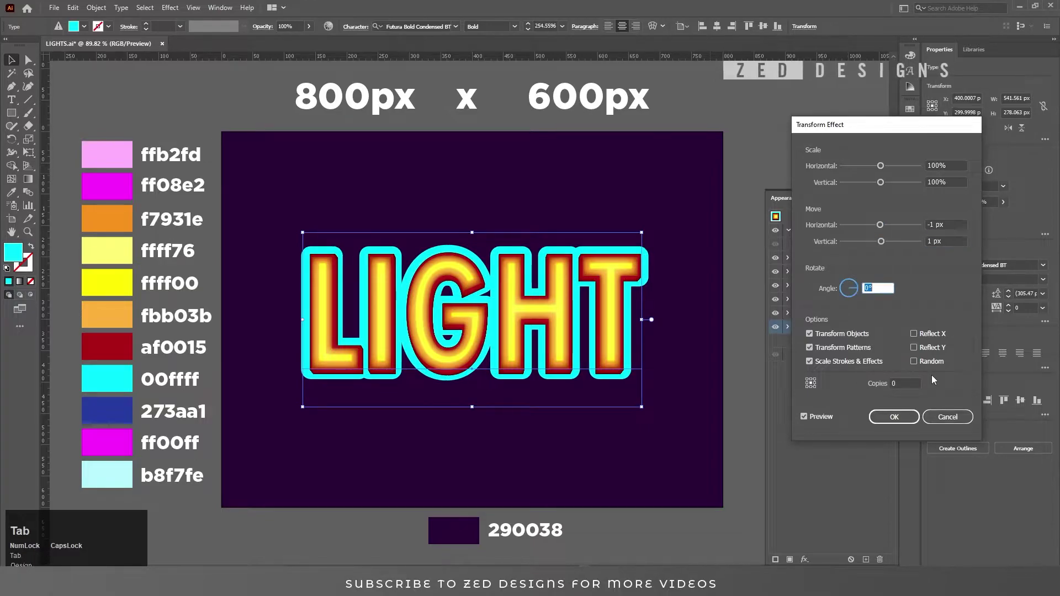
key("shift+Tab")
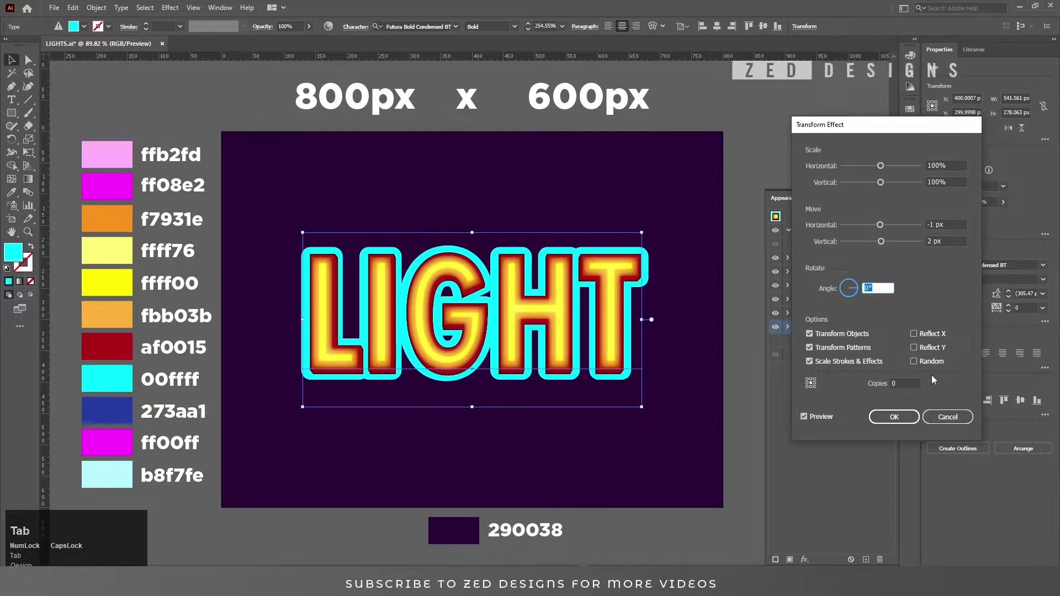
left_click(892, 417)
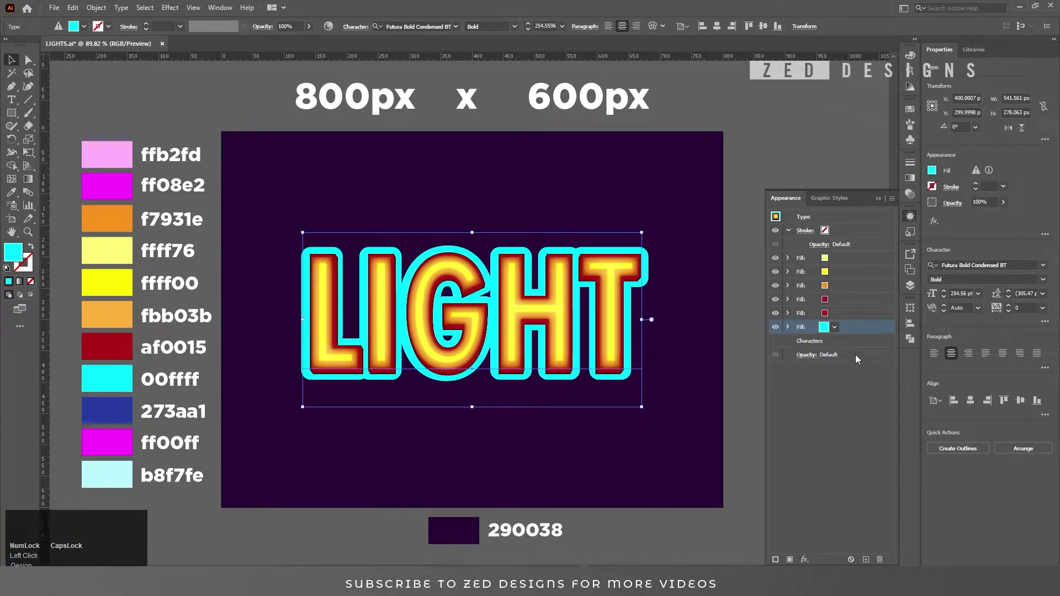
- Duplicate the cyan outline as a blue fill transformed at 99.9% scale, 0.3 px move, 40 copies
left_click(860, 328)
left_click(869, 558)
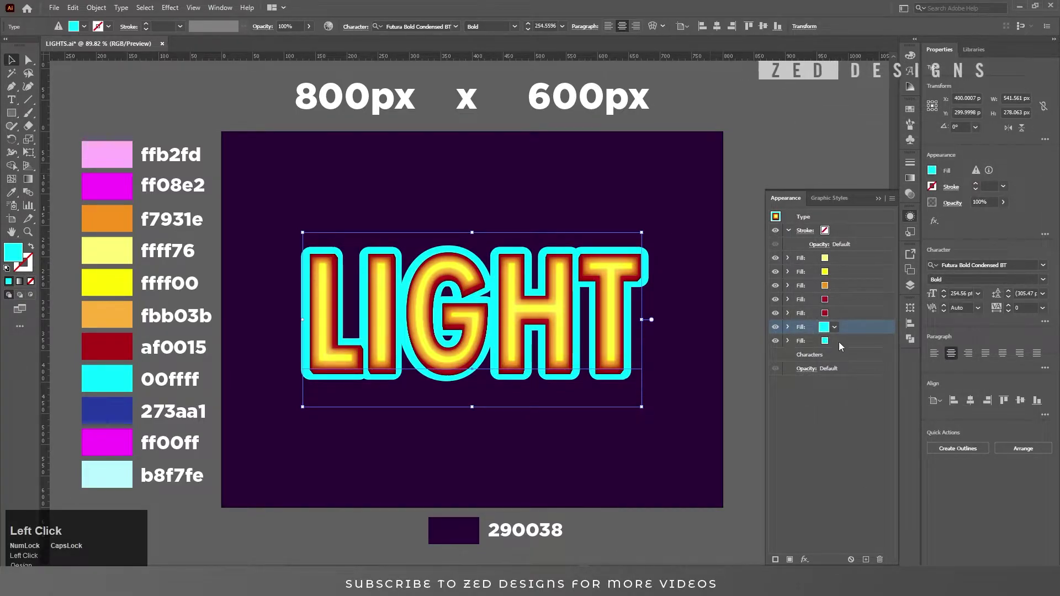
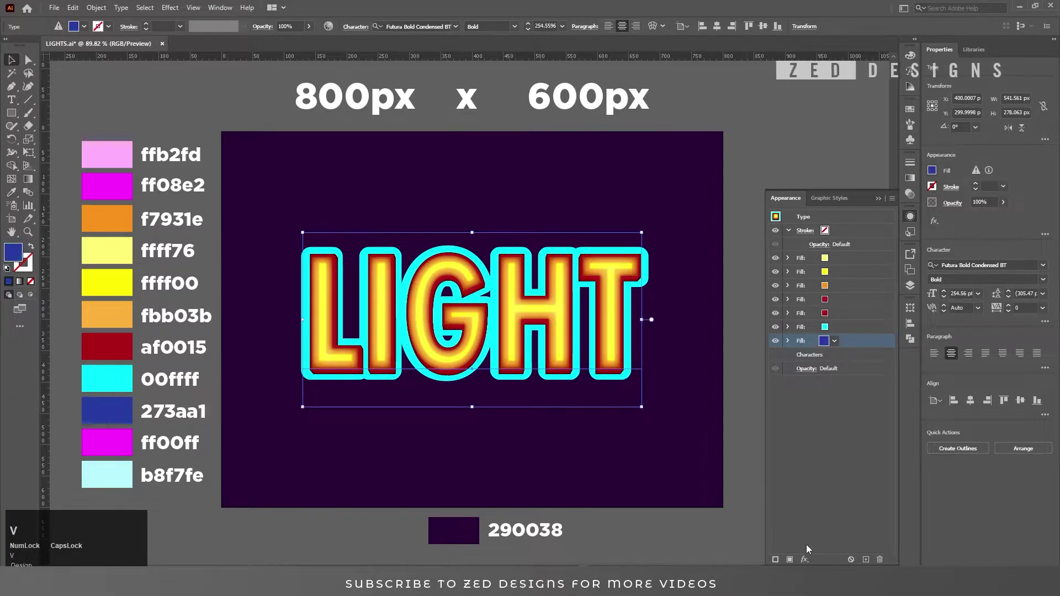
left_click(808, 558)
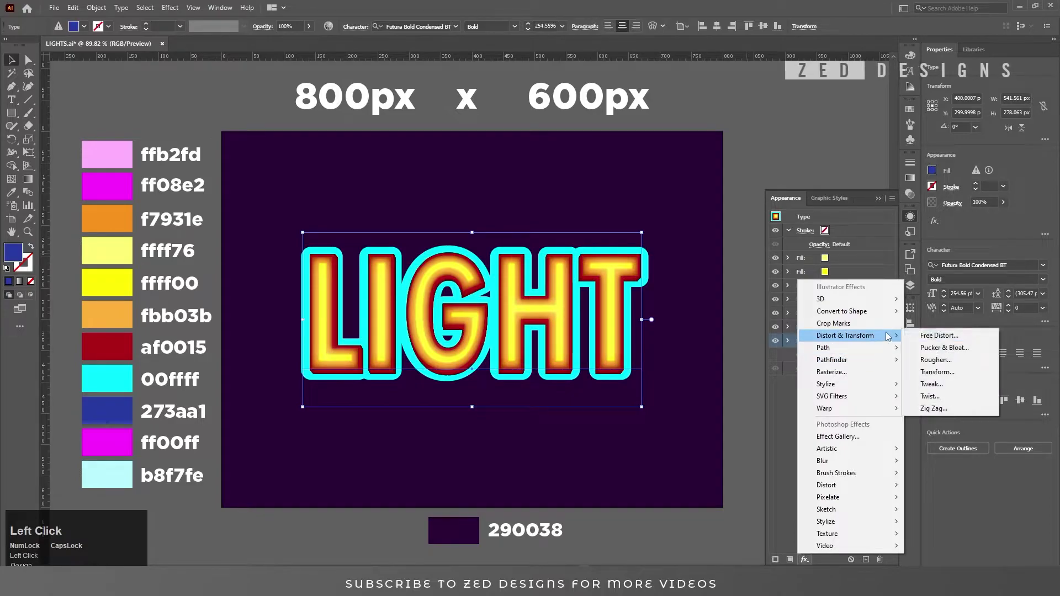
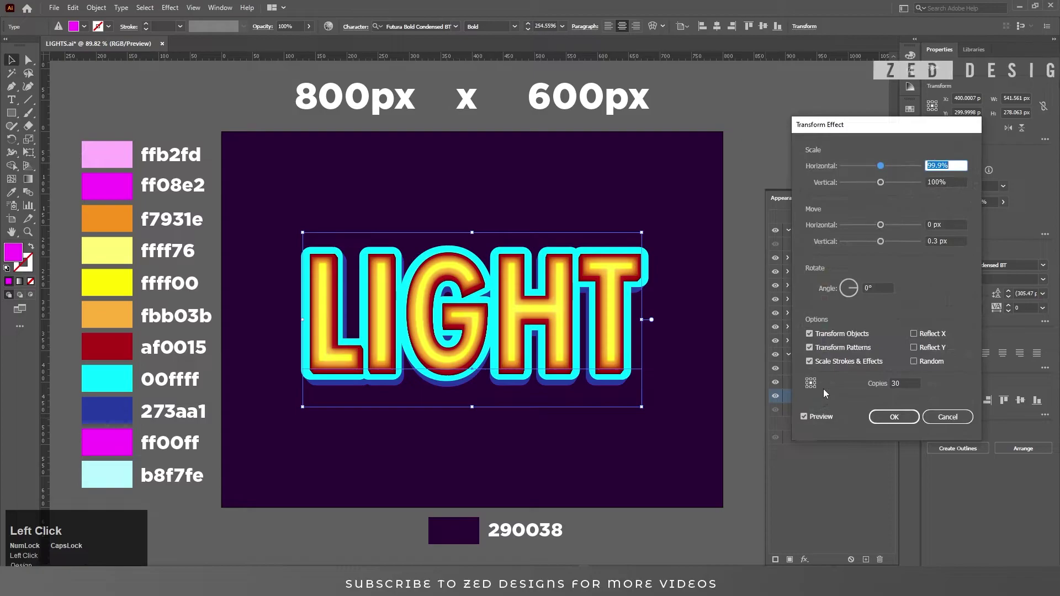
key("Tab")
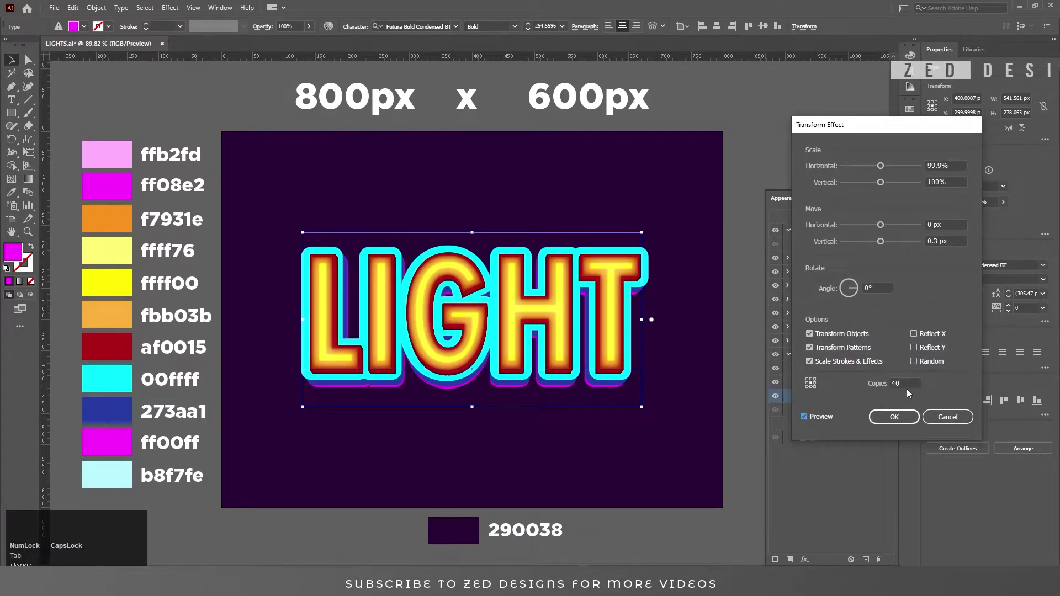
- Duplicate the extrusion fill as cyan with 50 transformed copies and a 3 px Gaussian Blur
left_click(906, 420)
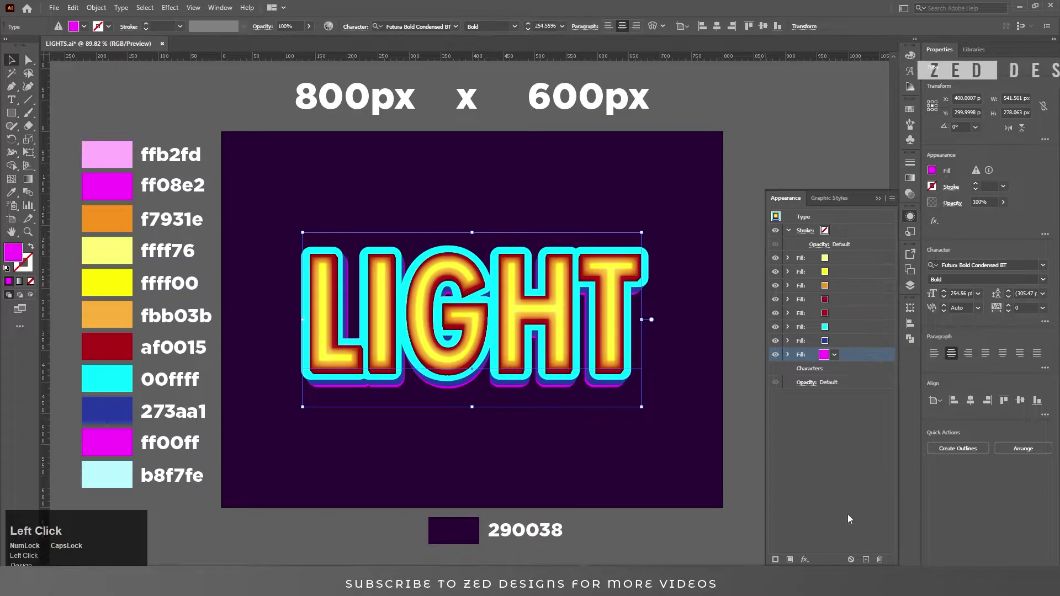
left_click(870, 560)
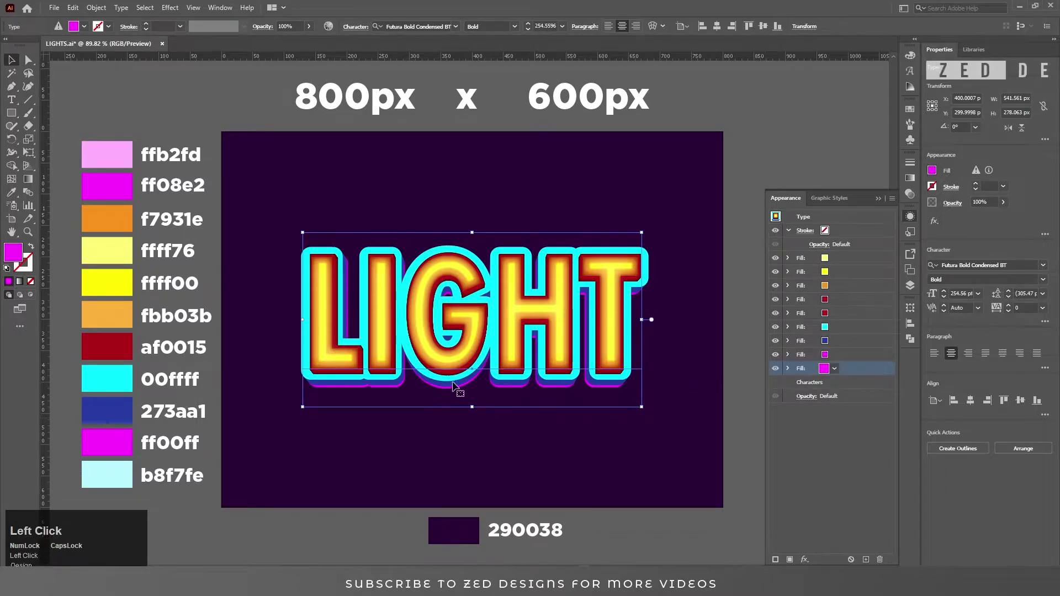
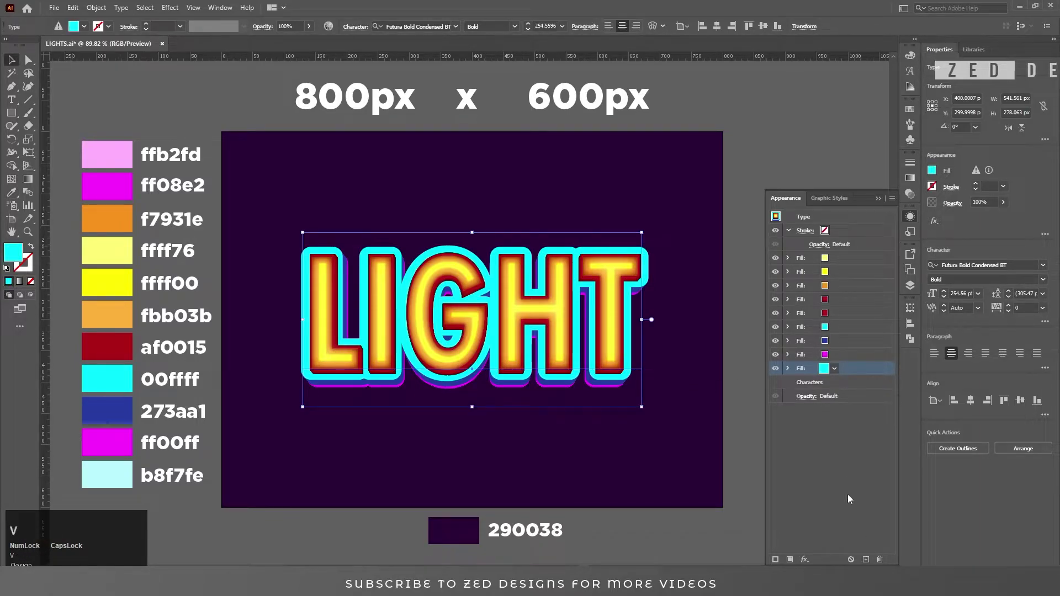
left_click(813, 564)
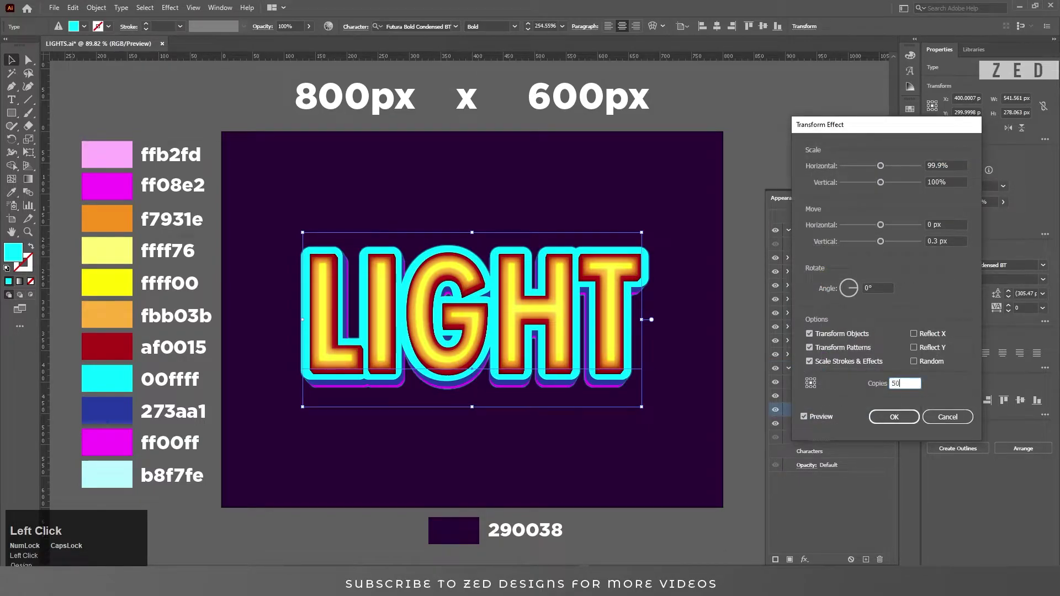
key("Tab")
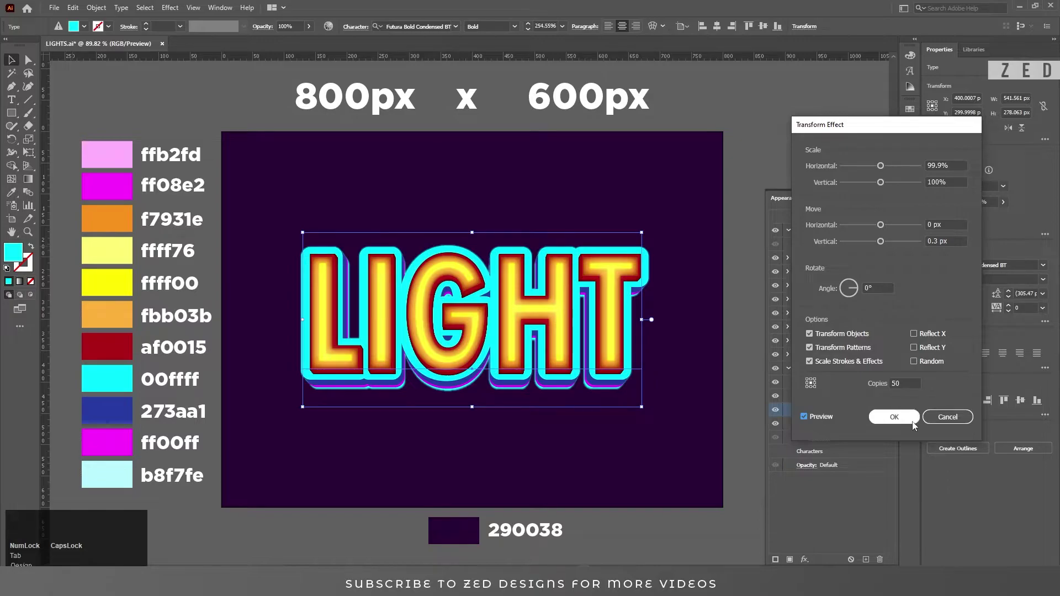
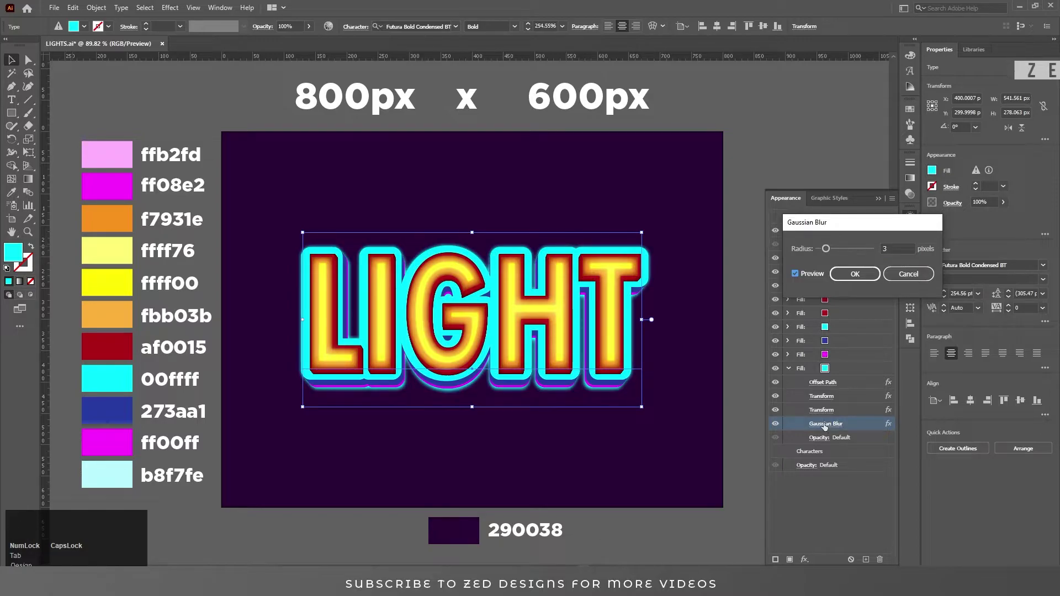
left_click(858, 280)
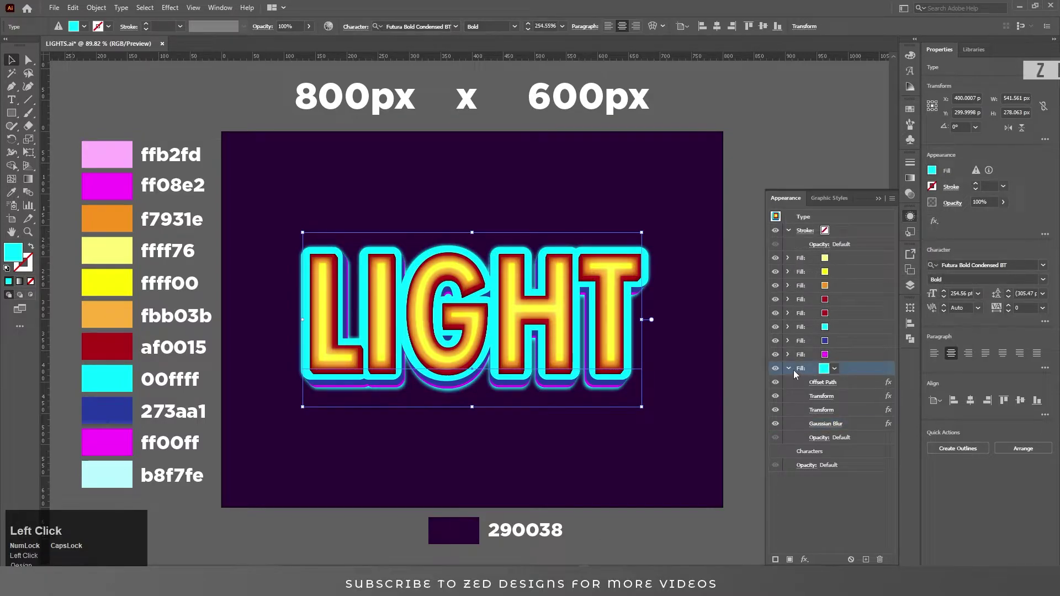
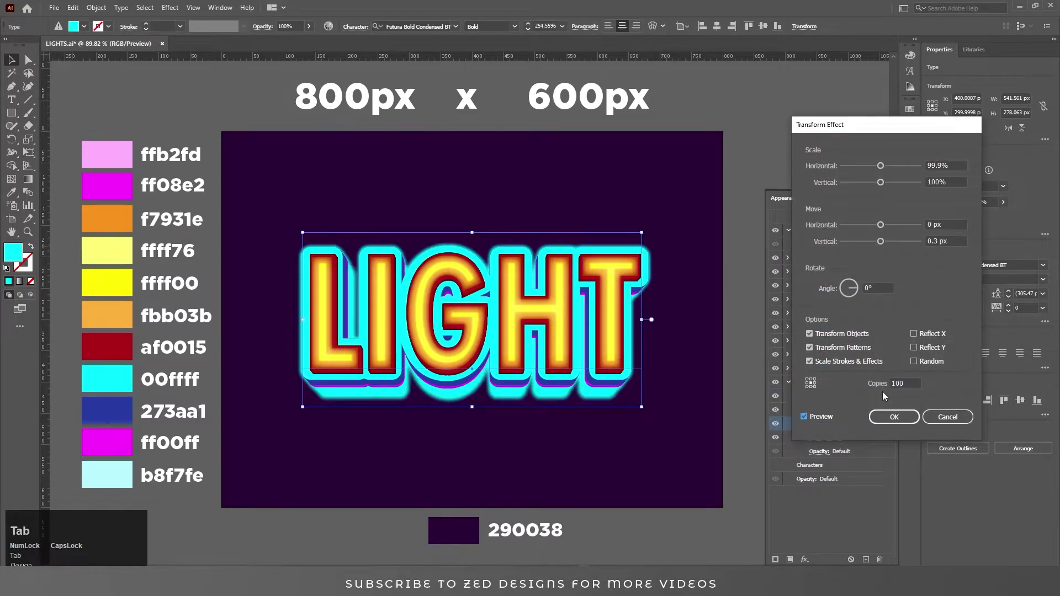
- Confirm the 100-copy extrusion and raise the black shadow's Gaussian Blur radius to 10 px
left_click(903, 420)
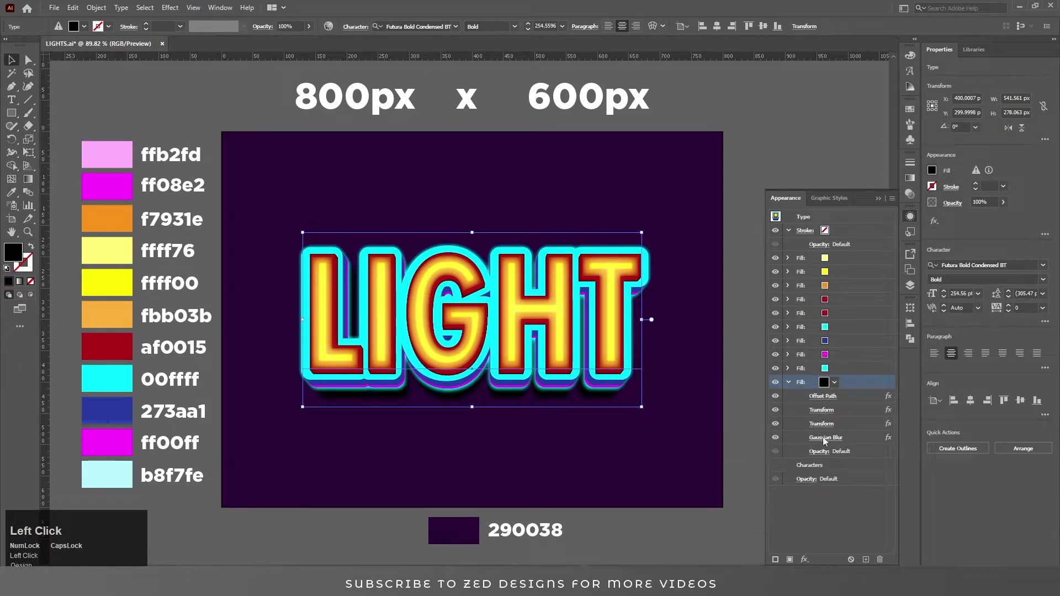
key("Tab")
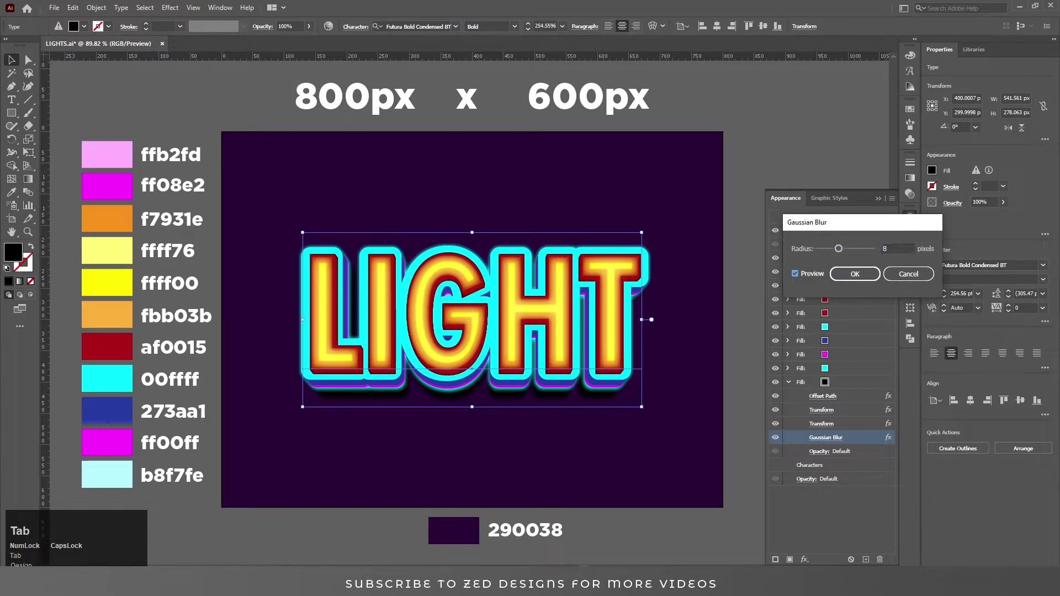
key("shift+Tab")
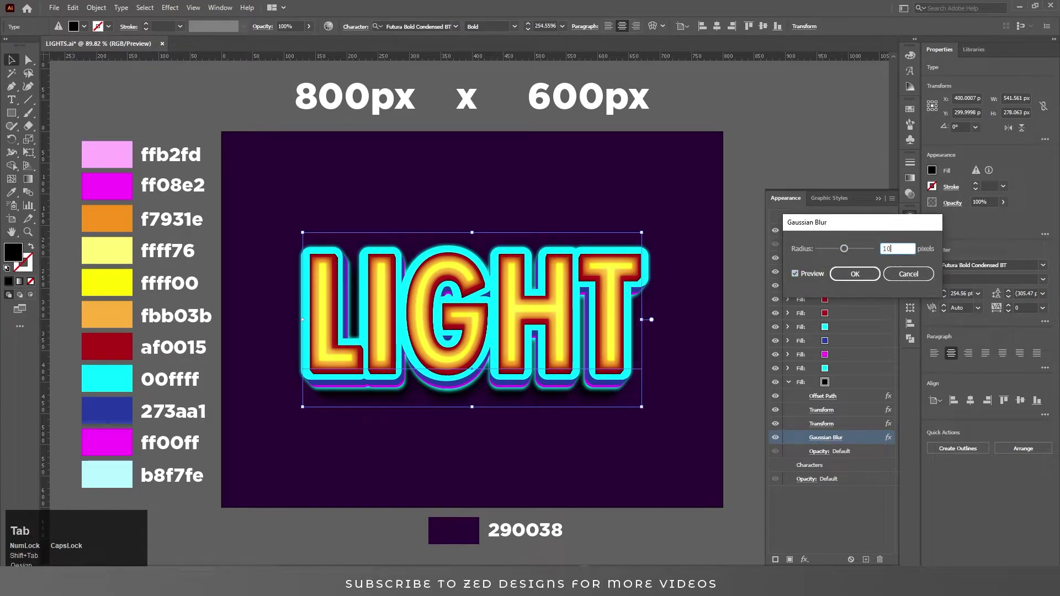
- Recolour the inner glow dark blue and give LIGHT a 3 pt orange stroke
left_click_drag(848, 279, 795, 354)
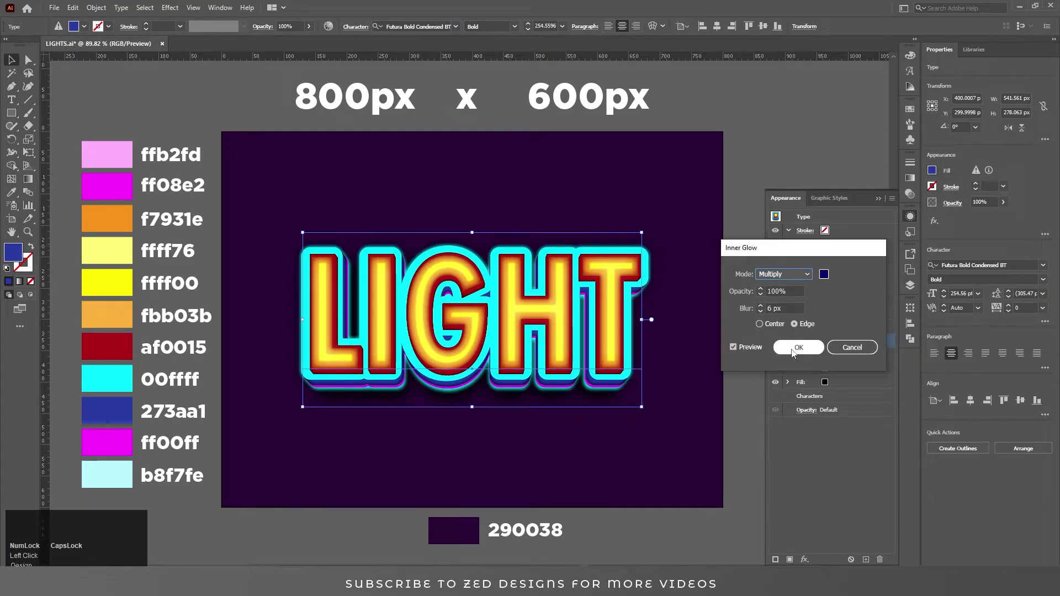
left_click_drag(798, 353, 852, 232)
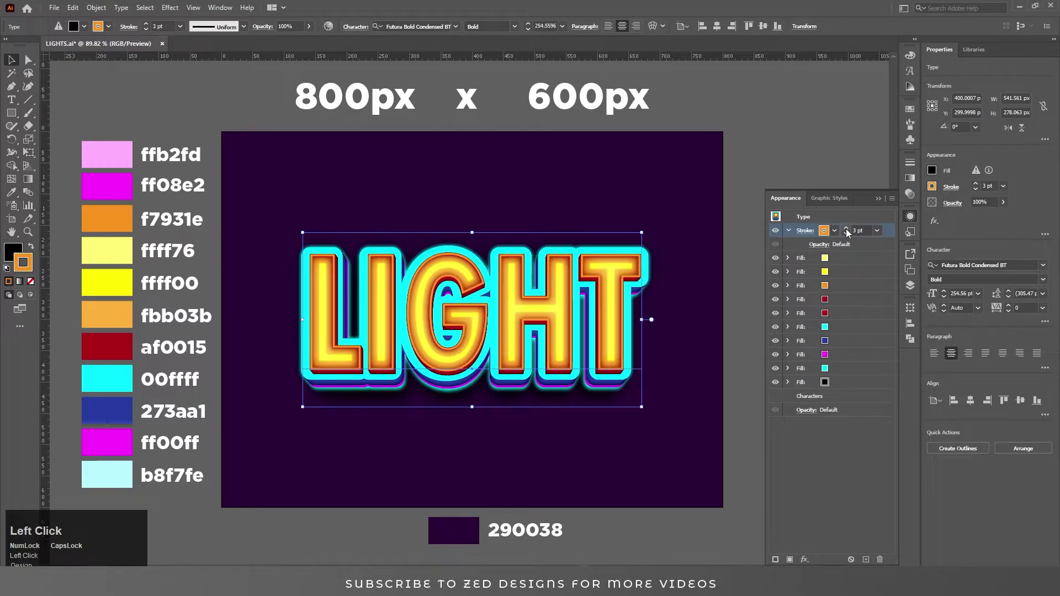
- Duplicate the orange stroke and convert it to a rectangle shape around the text
left_click(819, 511)
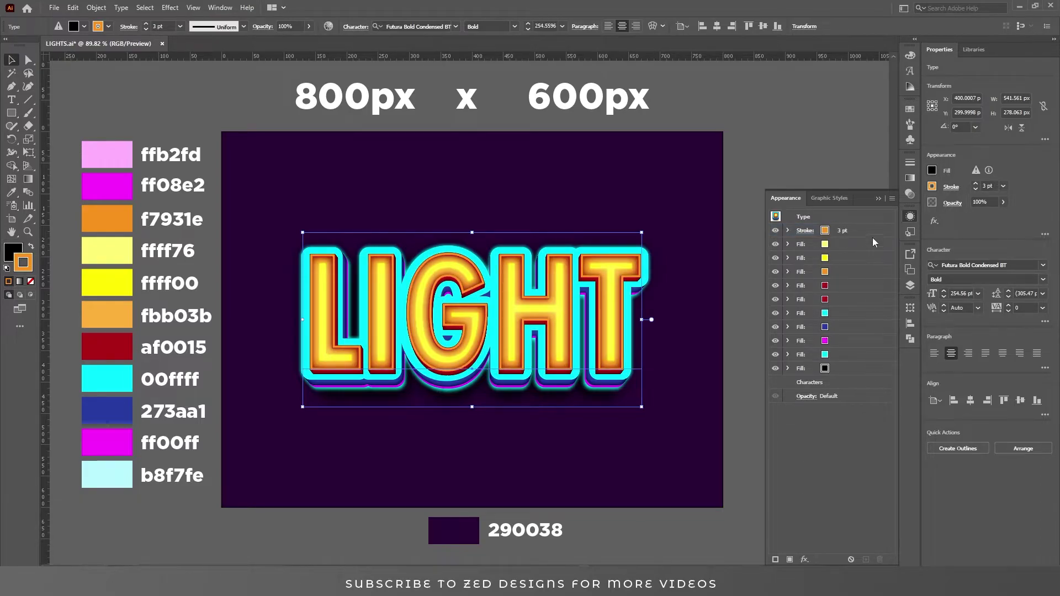
left_click(885, 234)
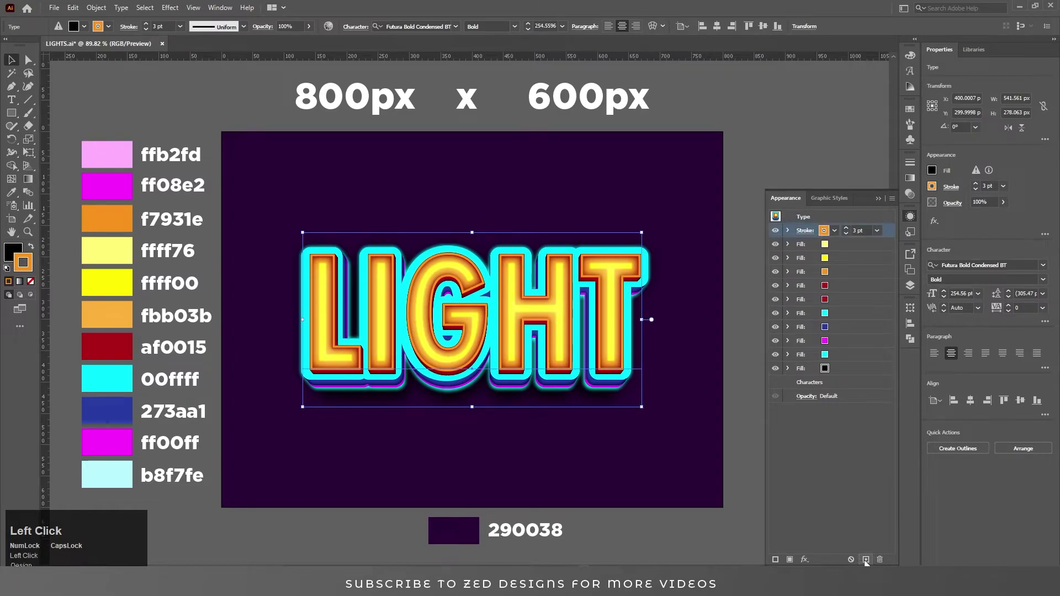
left_click(870, 566)
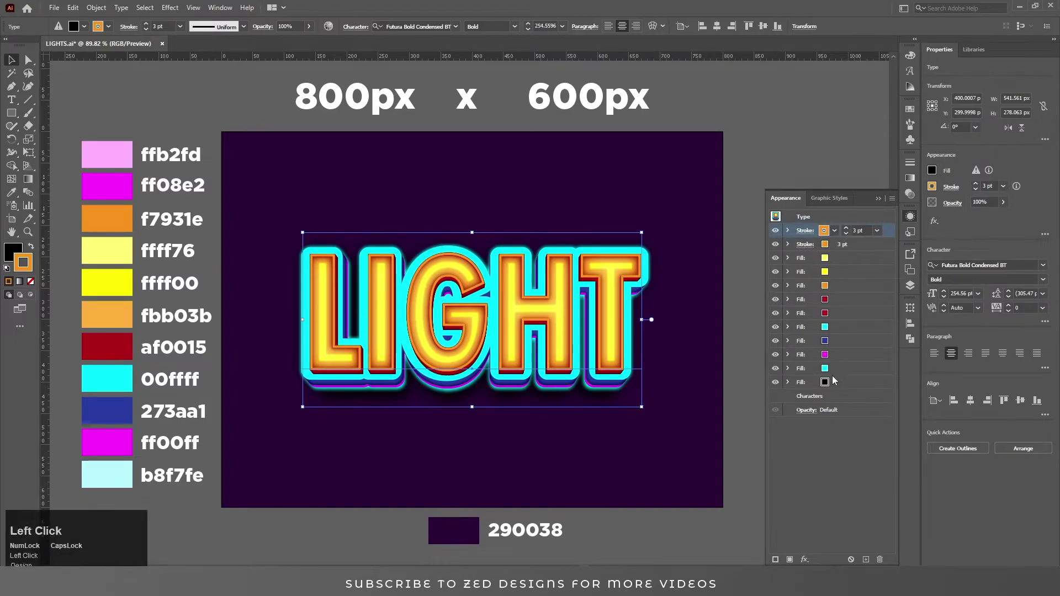
left_click(811, 565)
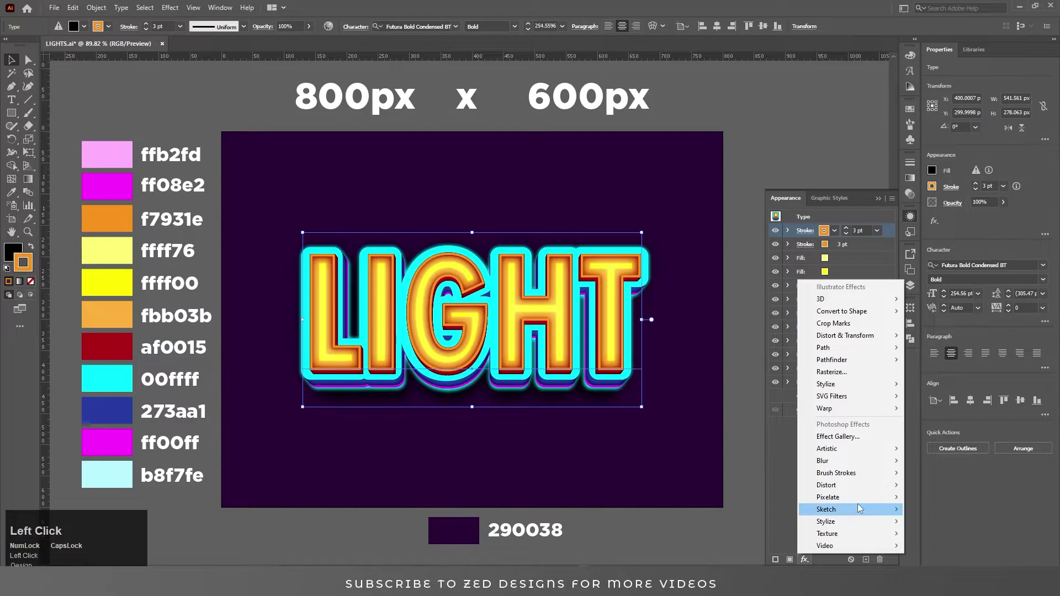
left_click(879, 318)
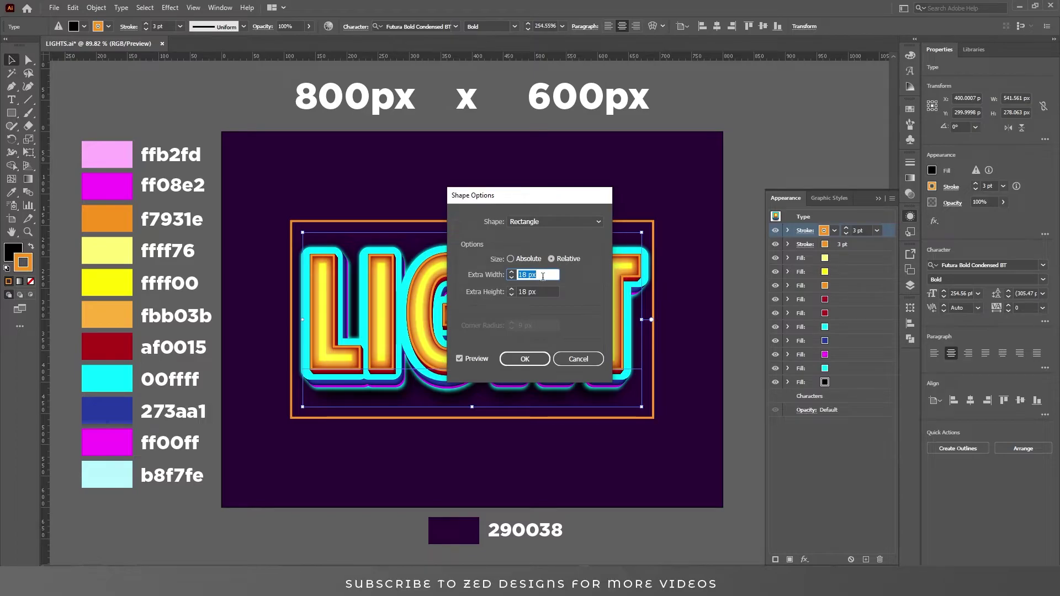
- Make the frame a rounded rectangle 50 px wider, 30 px taller, with 40 px corners
key("Tab")
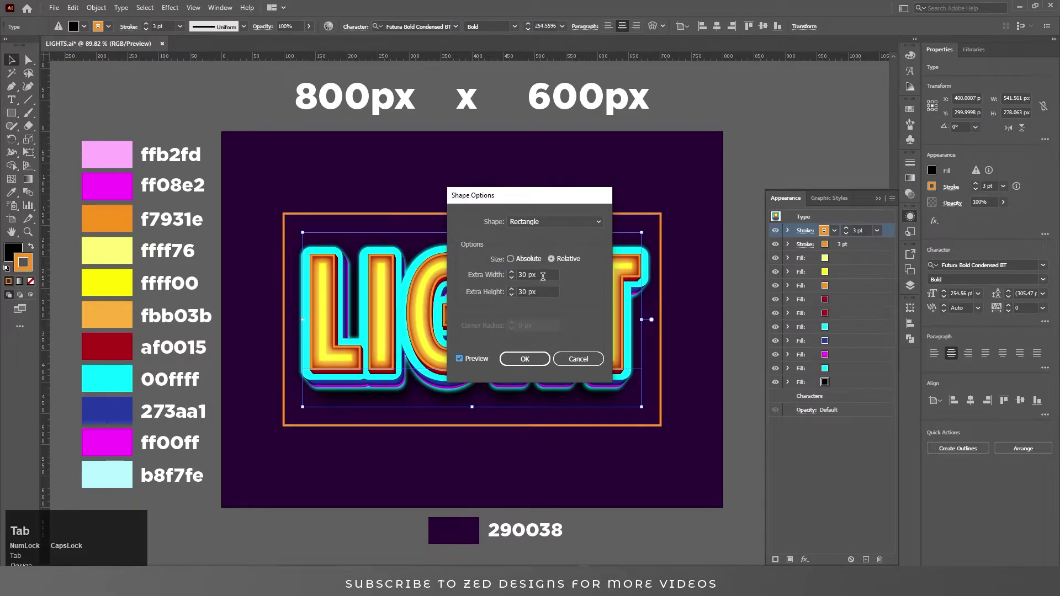
key("shift+Tab")
key("shift+Tab")
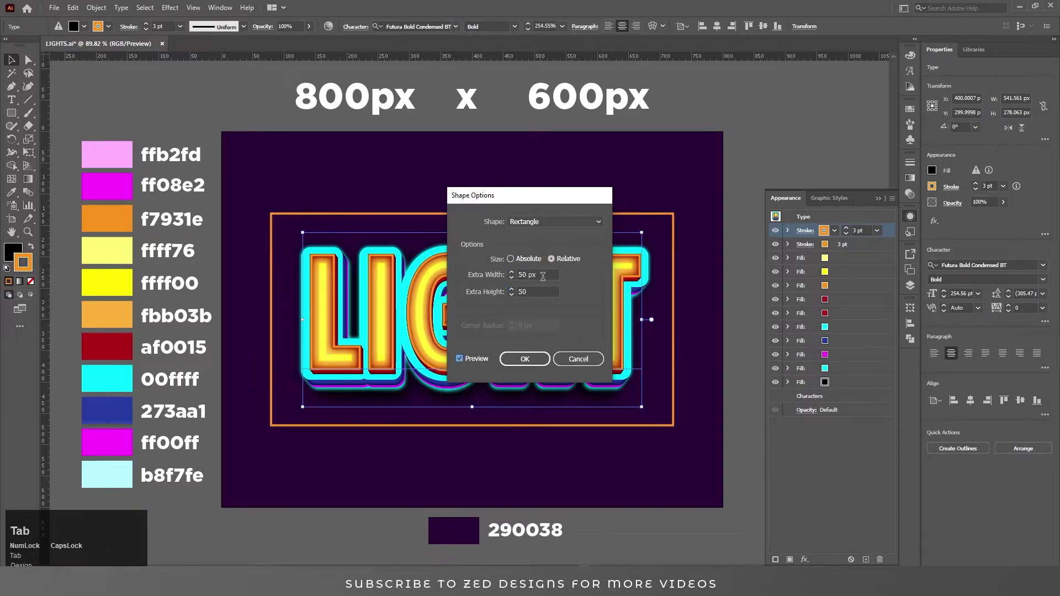
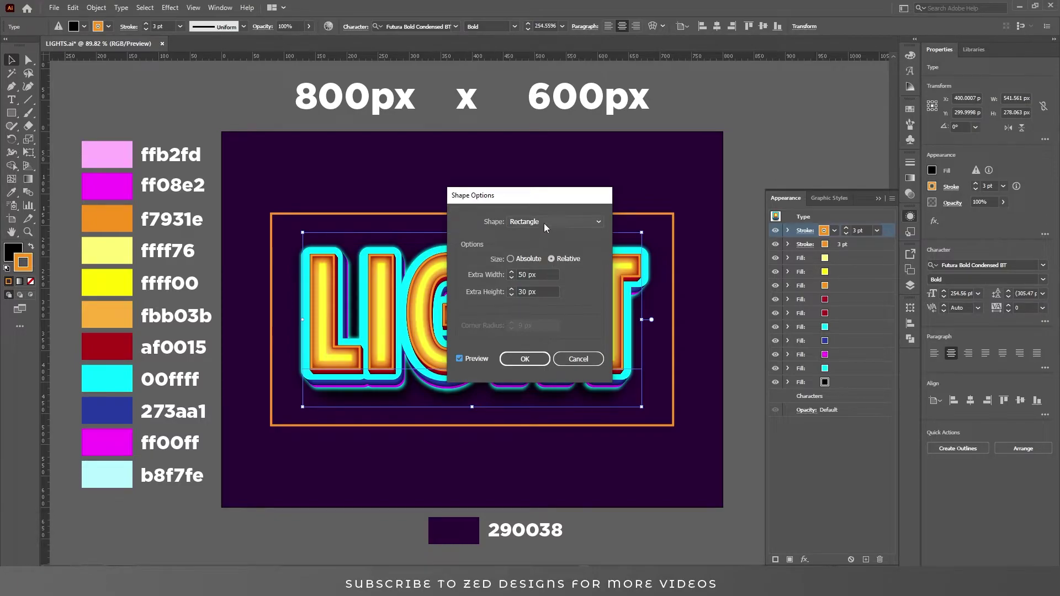
left_click(548, 226)
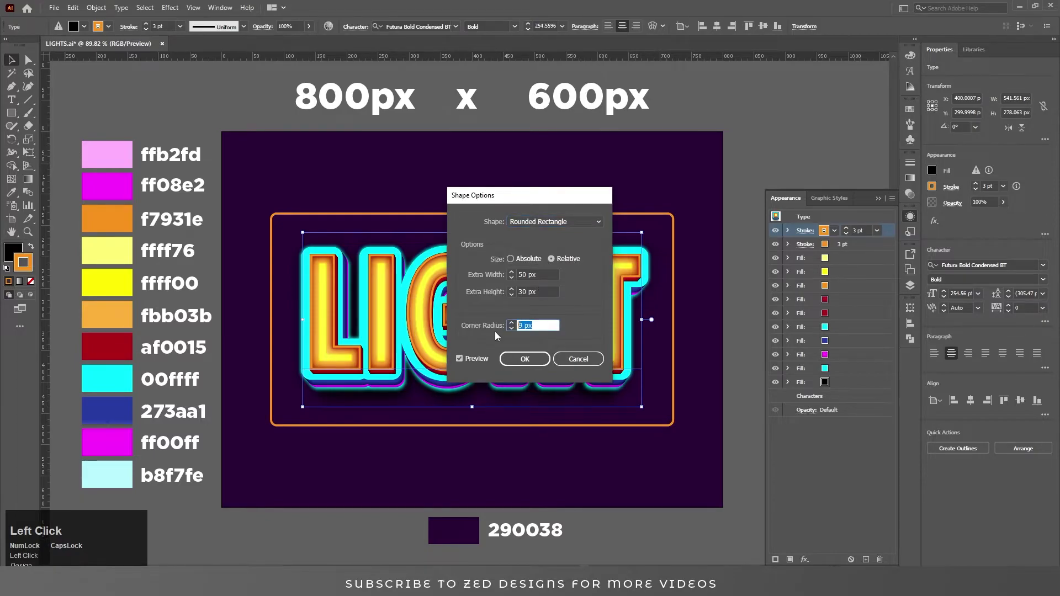
key("Tab")
key("shift+Tab")
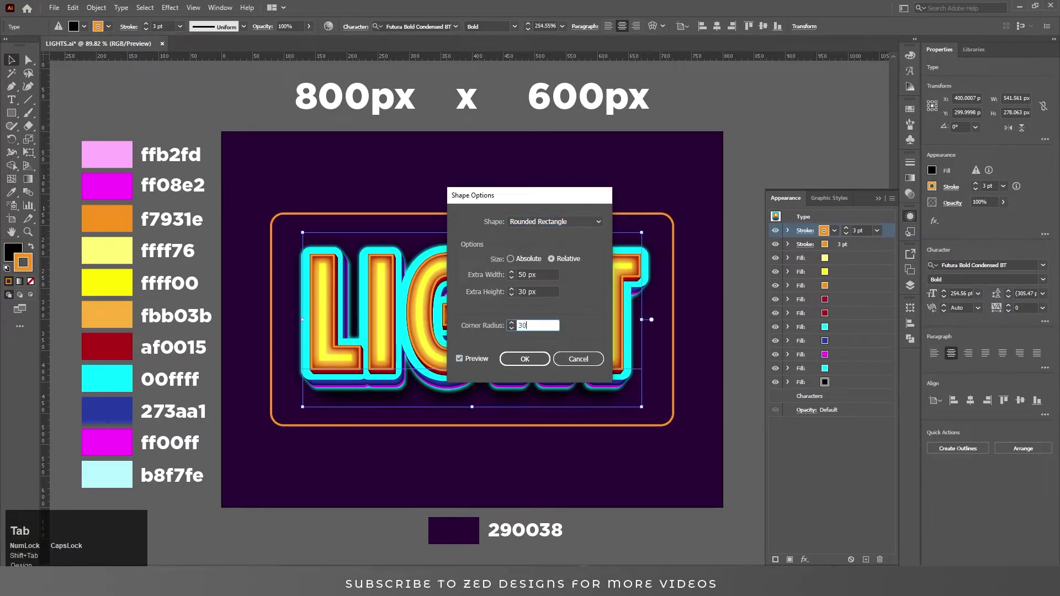
key("shift+Tab")
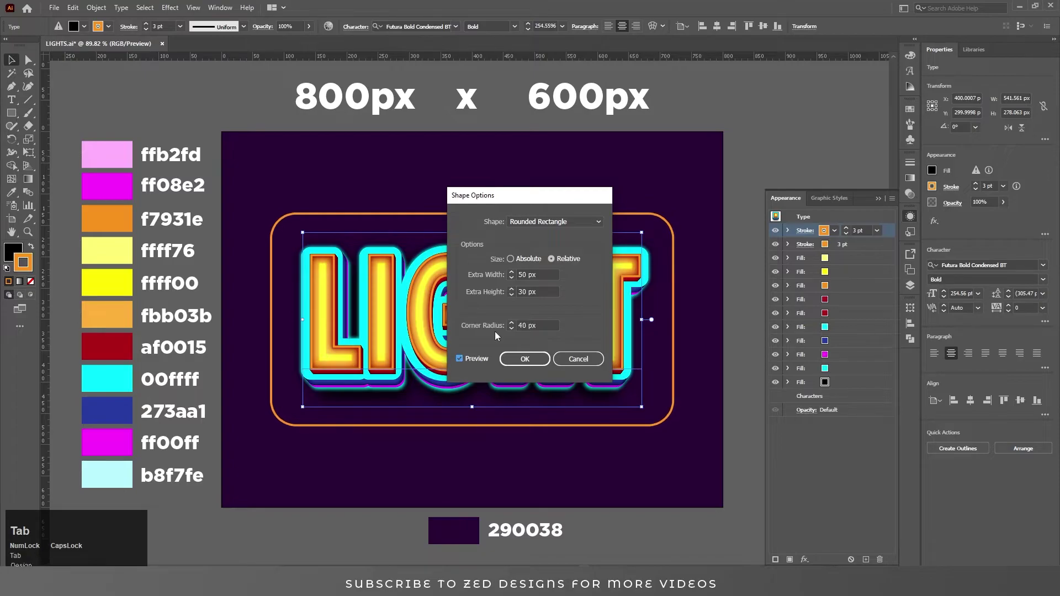
left_click_drag(520, 359, 880, 238)
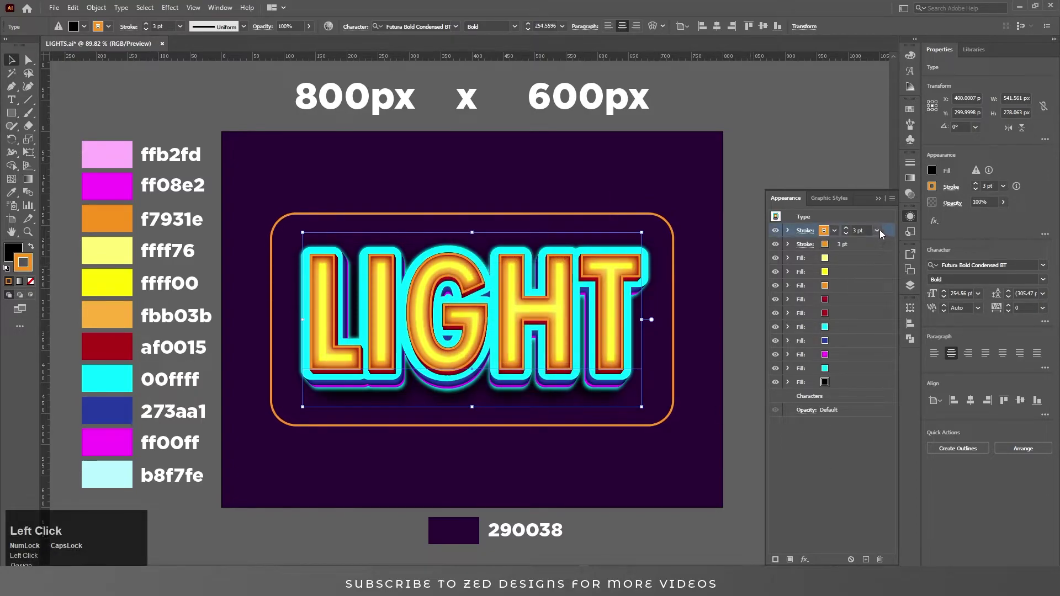
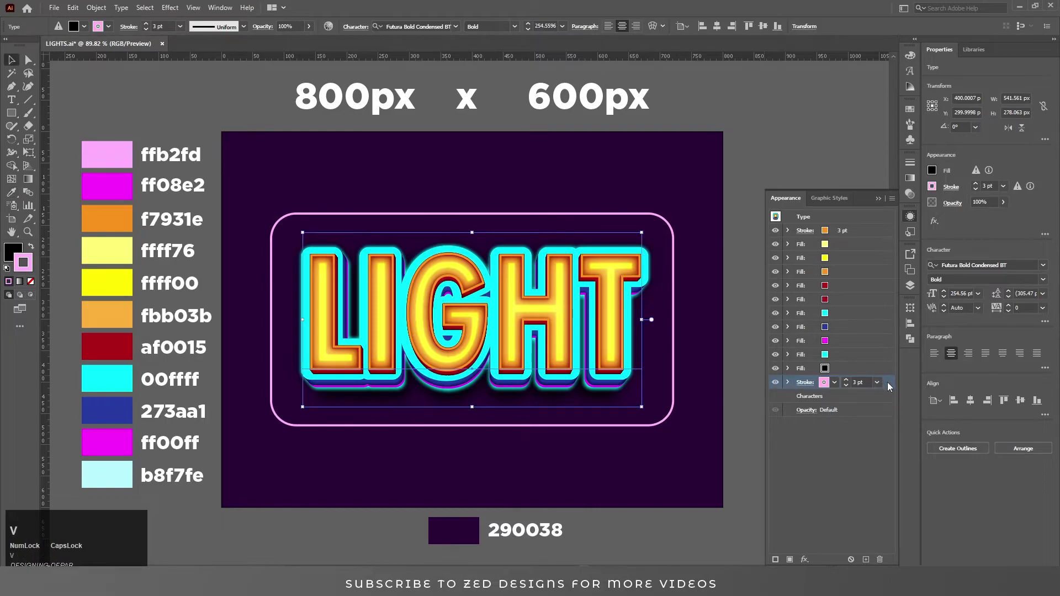
- Duplicate the pink frame stroke and add a Gaussian Blur to the 10 pt magenta copy
left_click(891, 387)
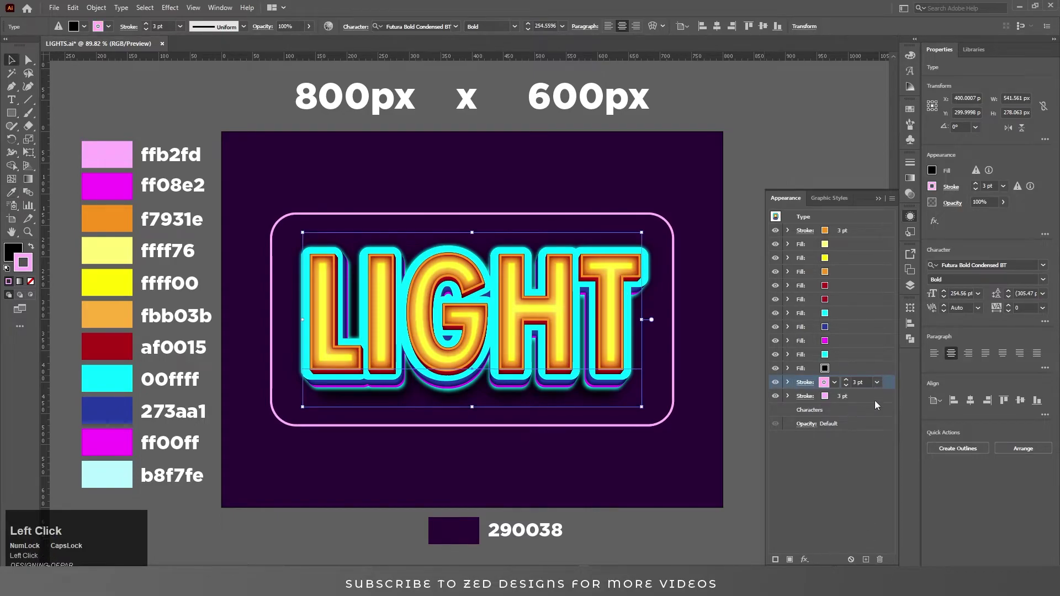
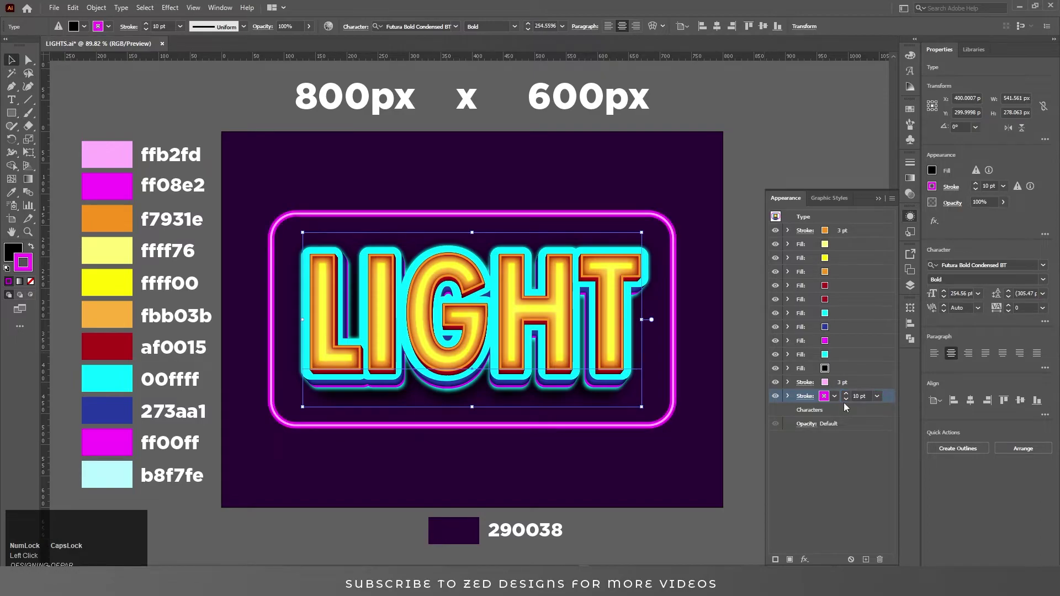
left_click(870, 386)
left_click(874, 394)
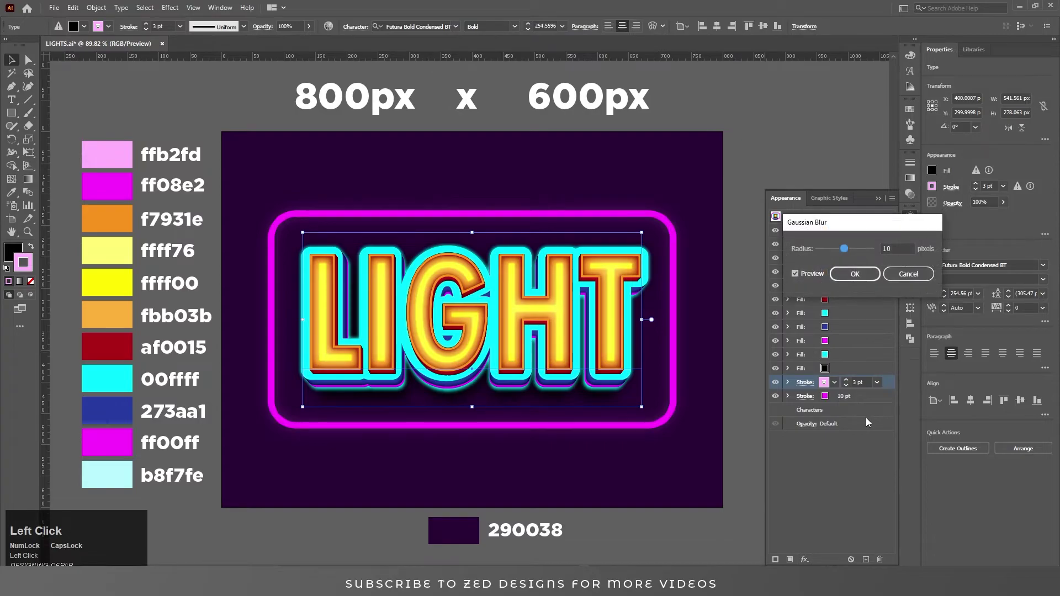
- Set the magenta stroke's blur radius to 4 px and confirm it
key("Tab")
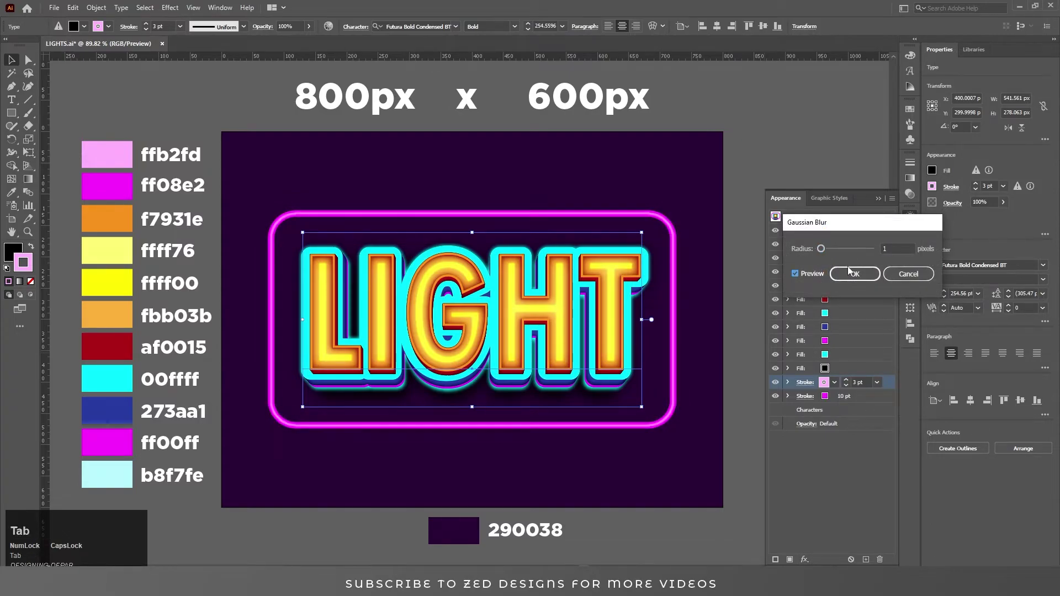
left_click_drag(868, 277, 830, 524)
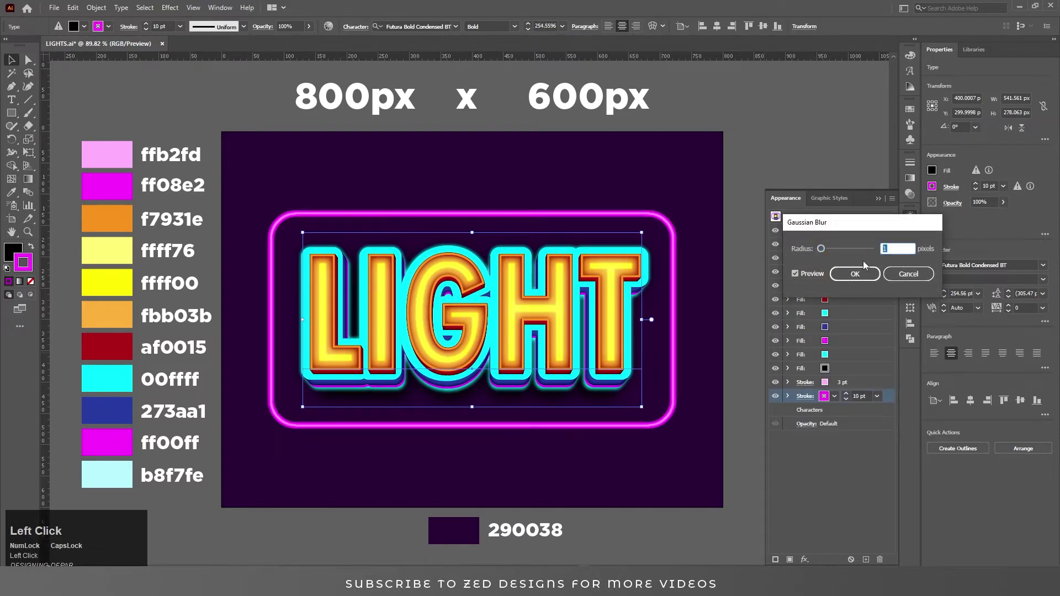
key("Tab")
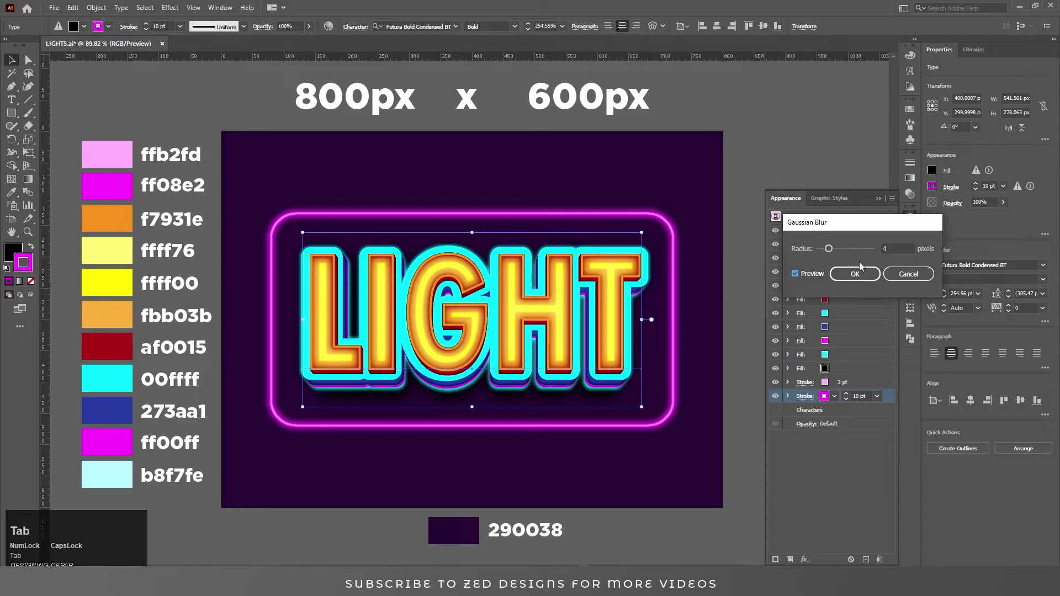
left_click(853, 274)
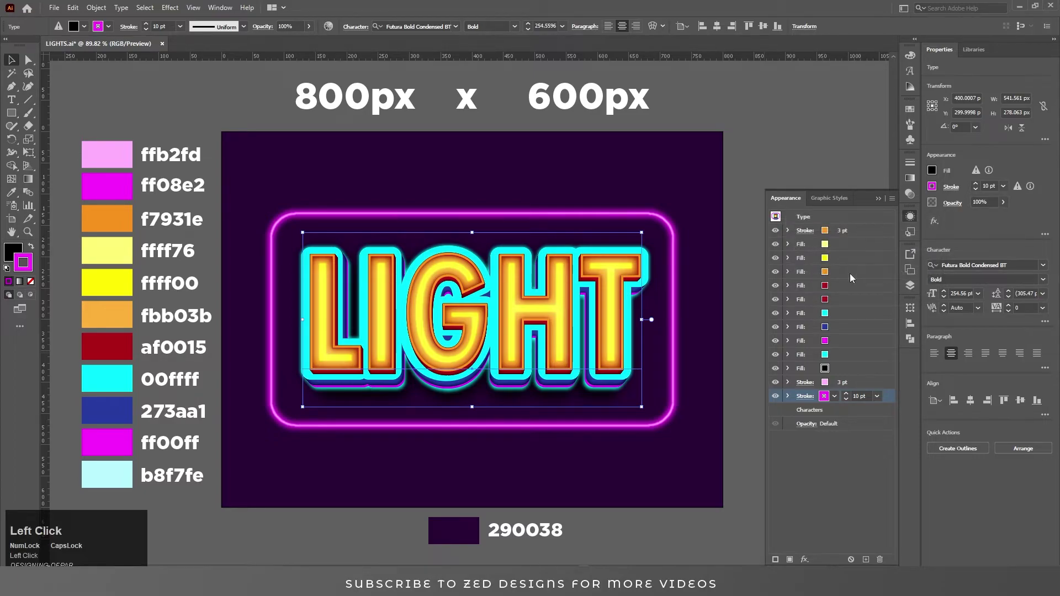
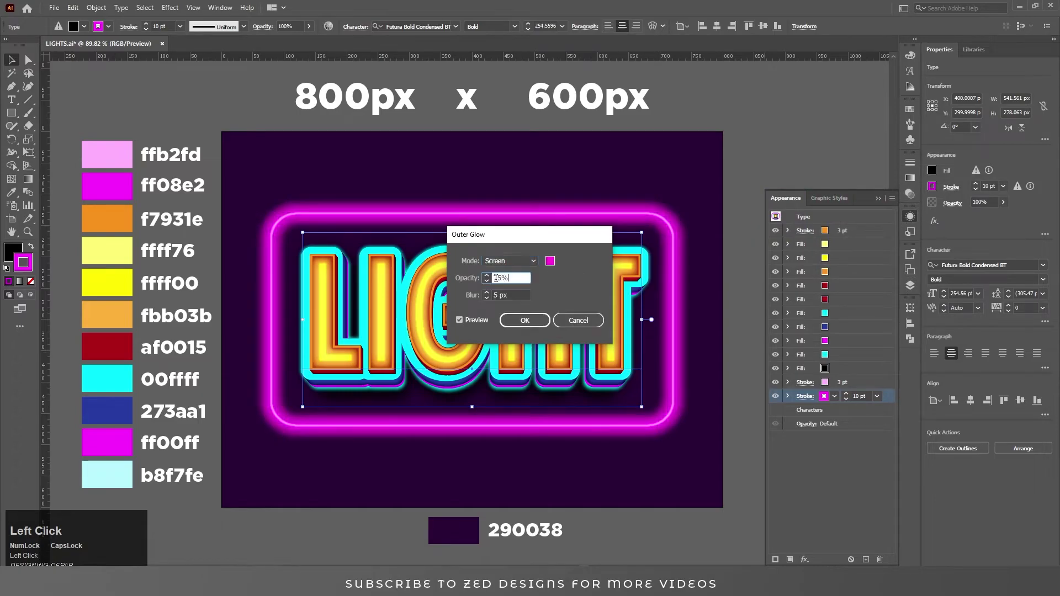
- Set the frame's outer glow to 35% opacity and 20 px blur, and the fill's glow to 60%
key("Tab")
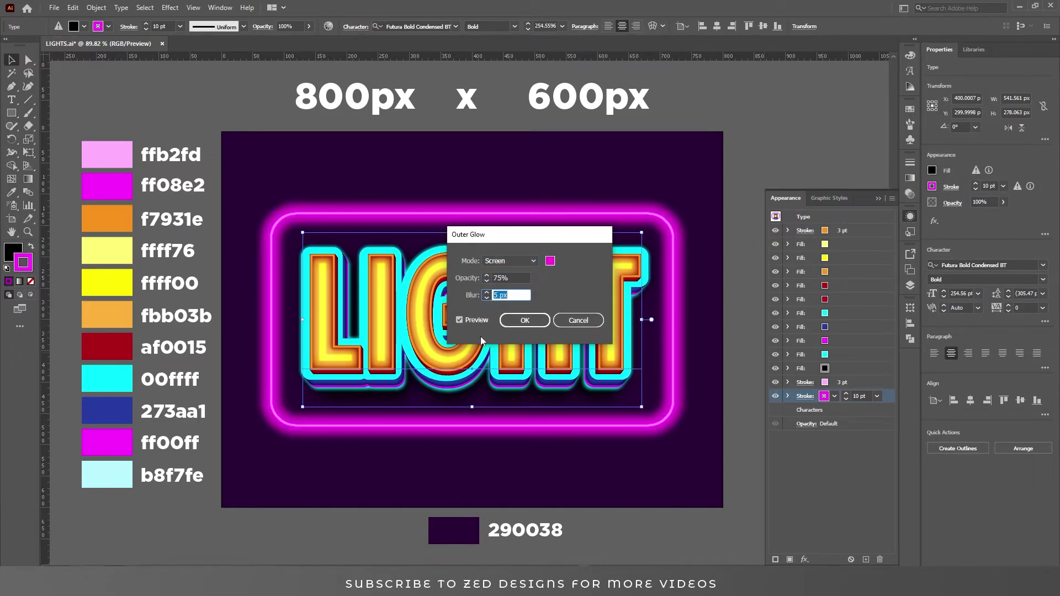
key("Tab")
key("shift+Tab")
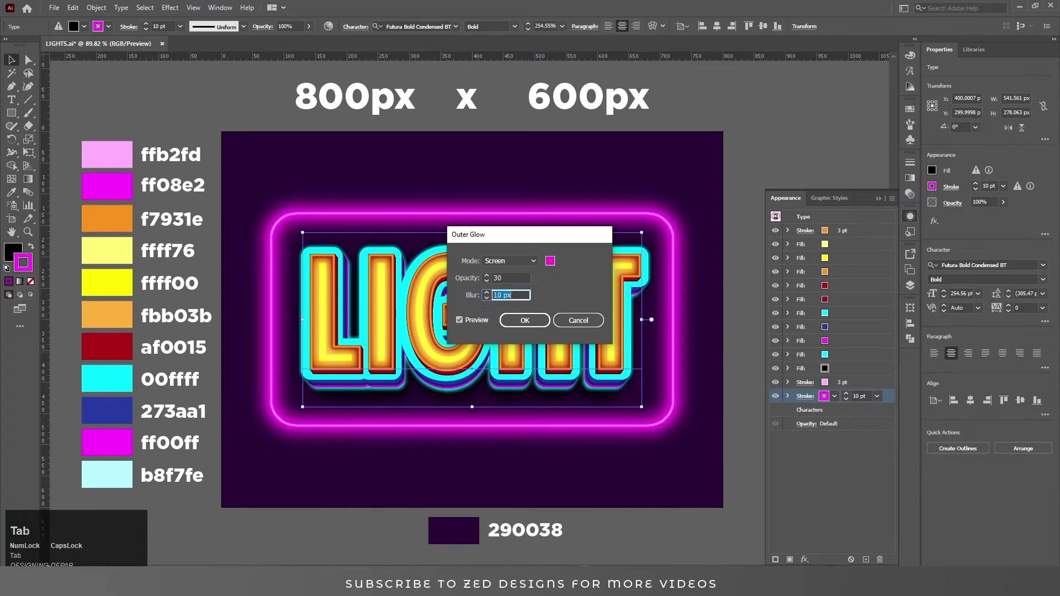
key("shift+Tab")
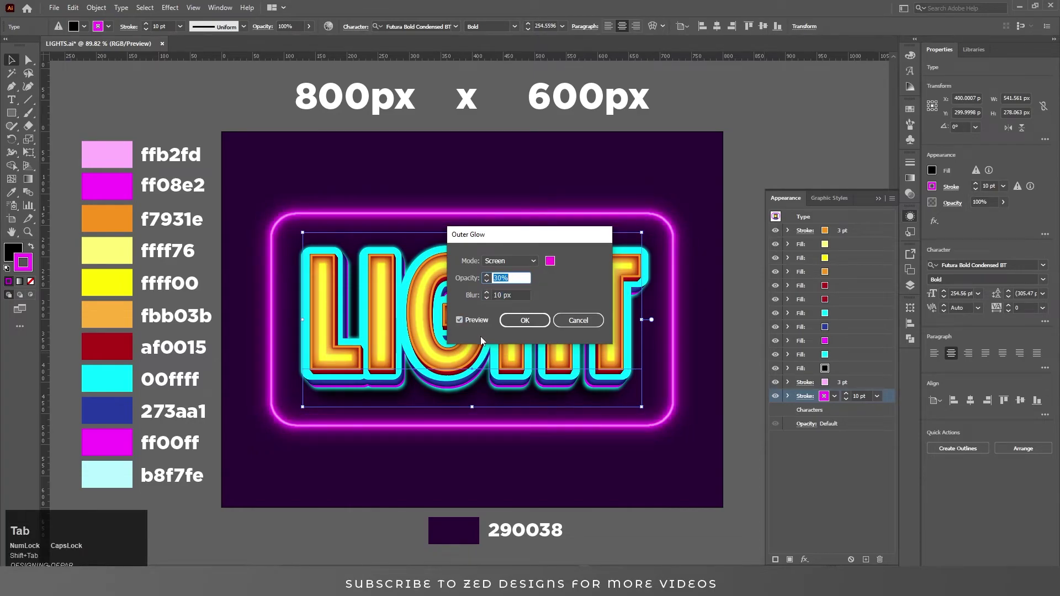
key("Tab")
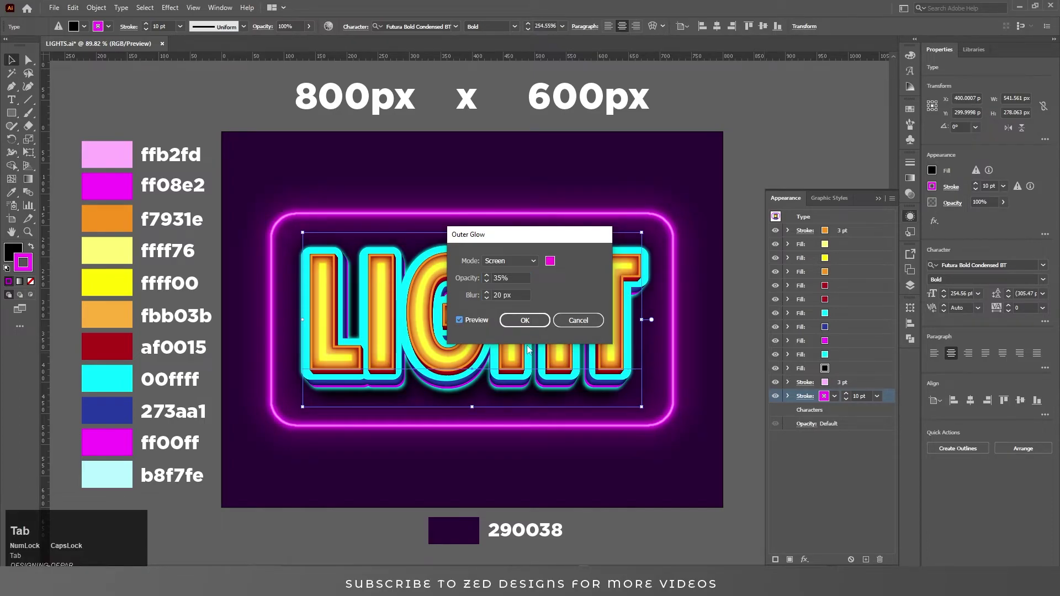
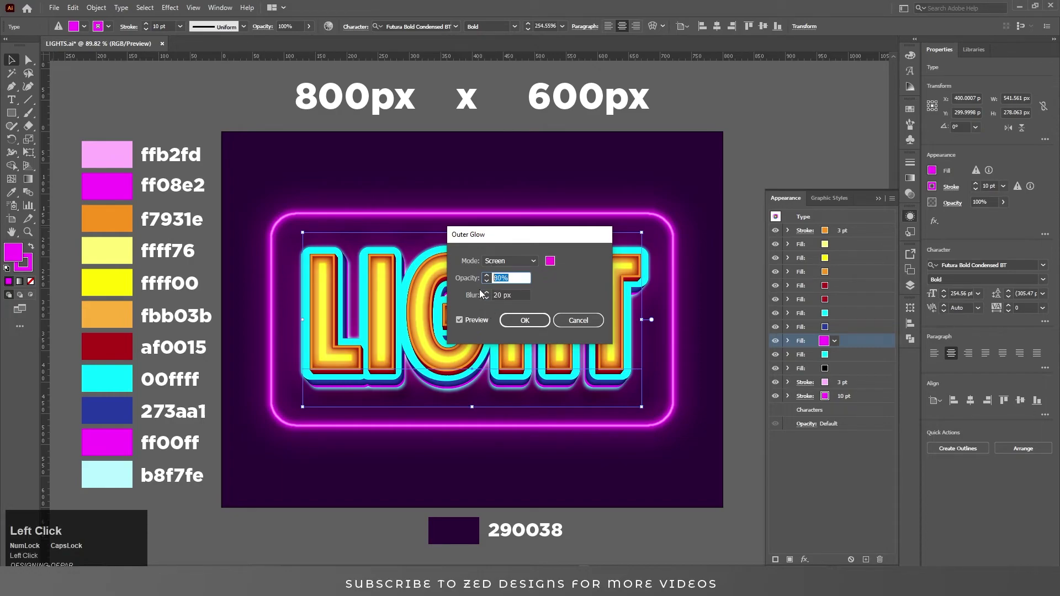
key("Tab")
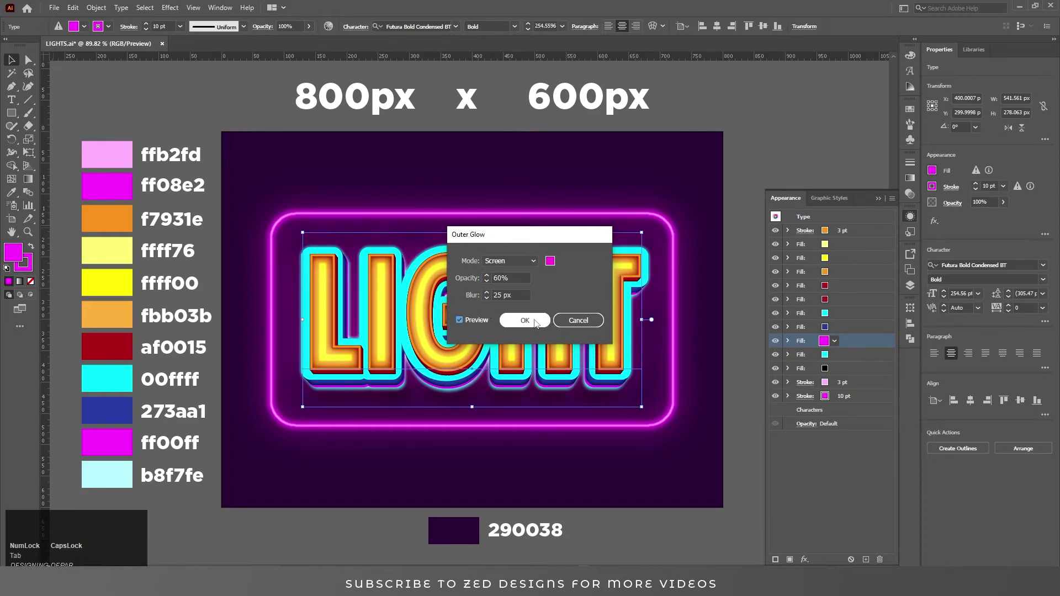
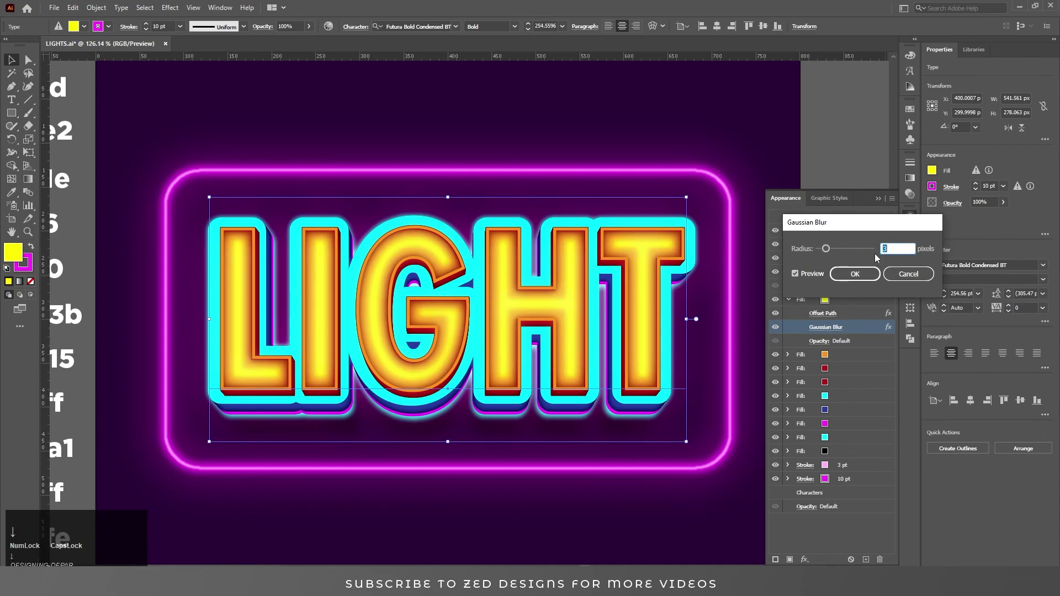
- Confirm the Gaussian Blur on the yellow letter fill, finishing the neon sign
left_click(856, 274)
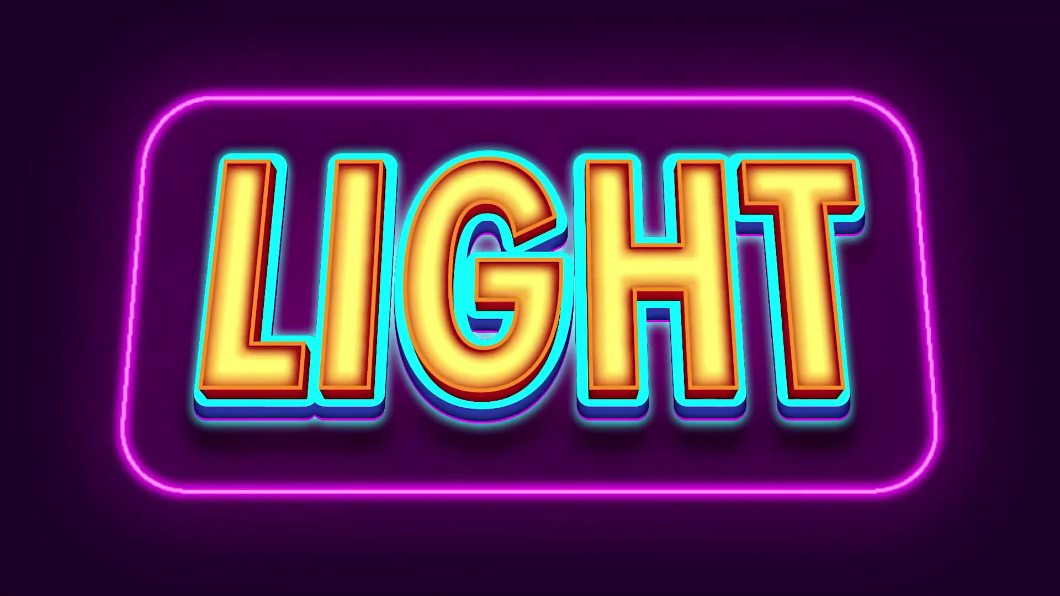